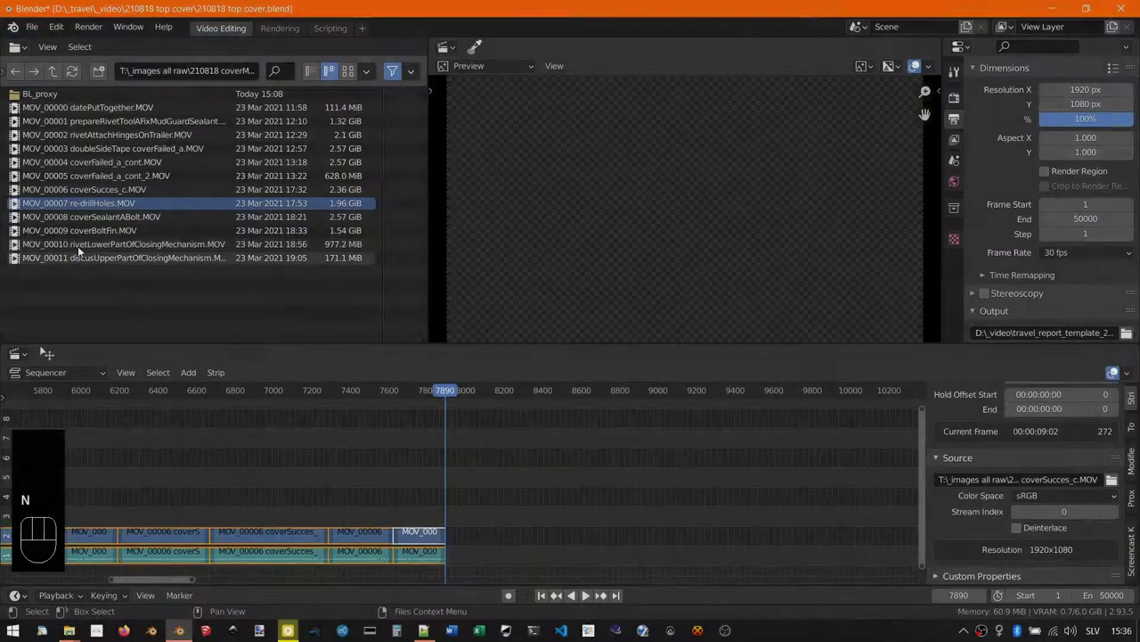
Step: Place MOV_00007 re-drillHoles after the earlier clips, preview it and save the project
{"action": "left_click_drag", "start_coordinate": [16, 207], "coordinate": [490, 544]}
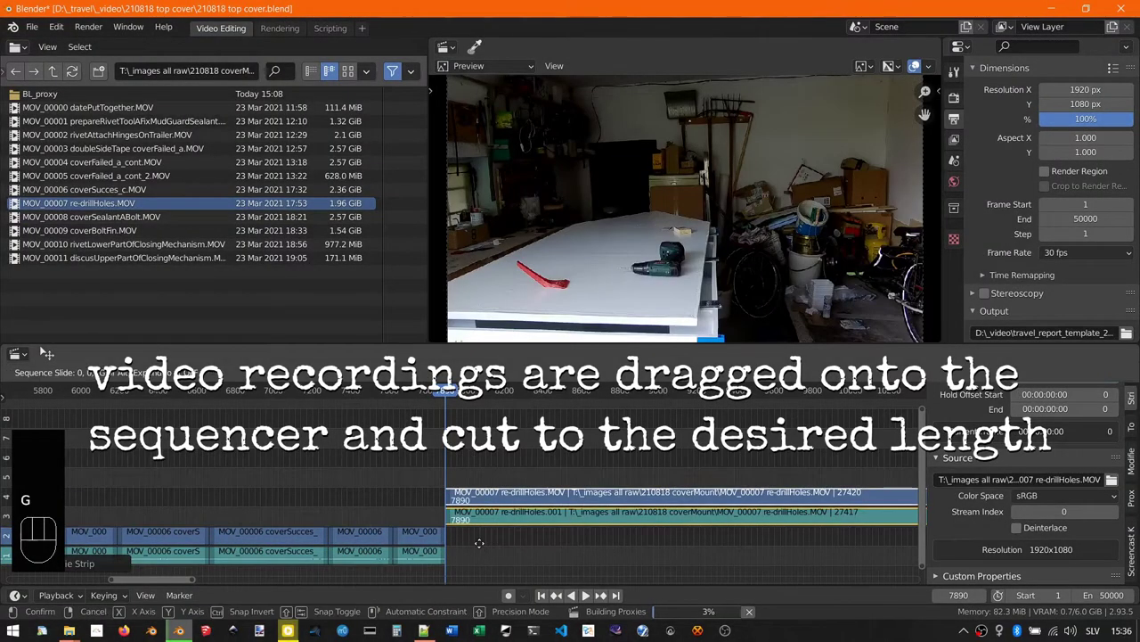
{"action": "key", "text": "g"}
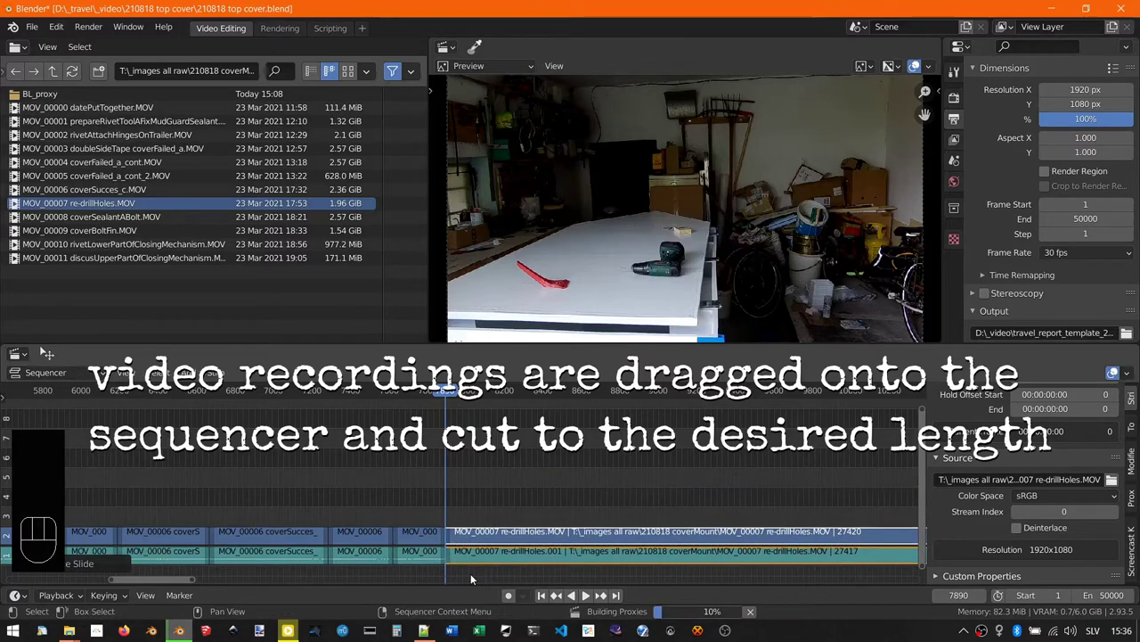
{"action": "key", "text": "space"}
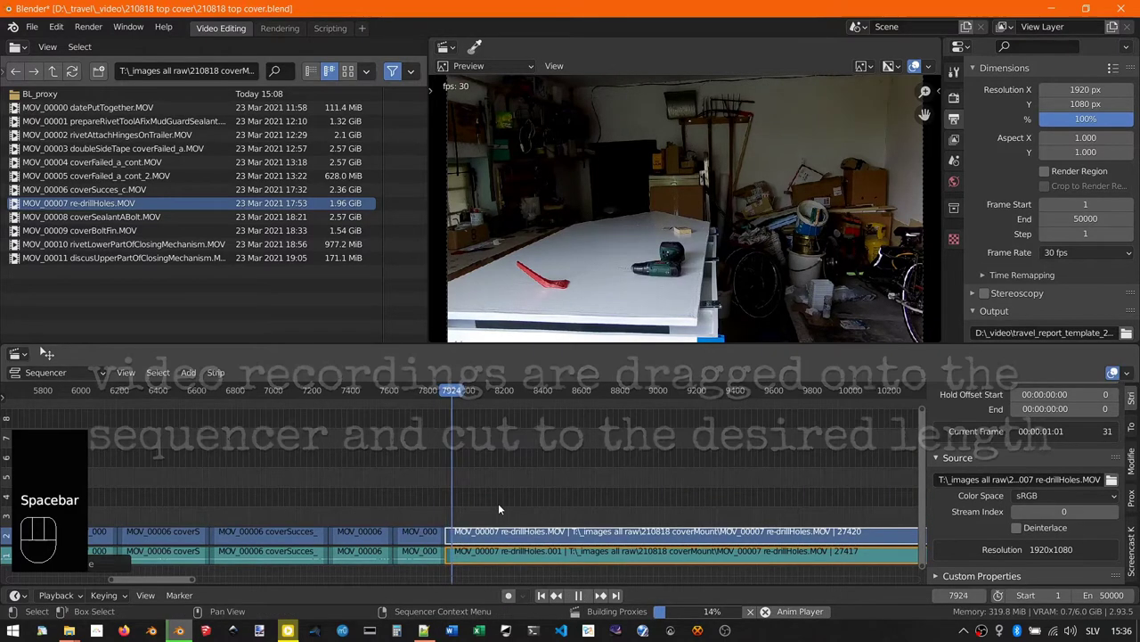
{"action": "key", "text": "ctrl+s"}
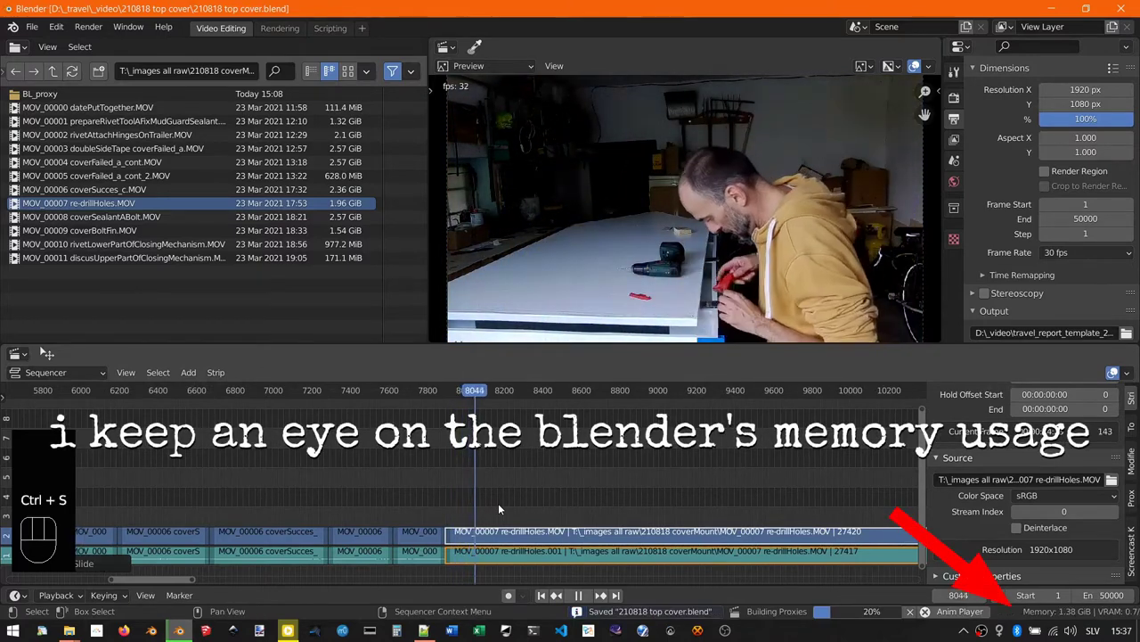
Step: Scrub through the re-drillHoles clip and cut it at frame 8833
{"action": "left_click", "coordinate": [515, 393]}
{"action": "left_click", "coordinate": [543, 393]}
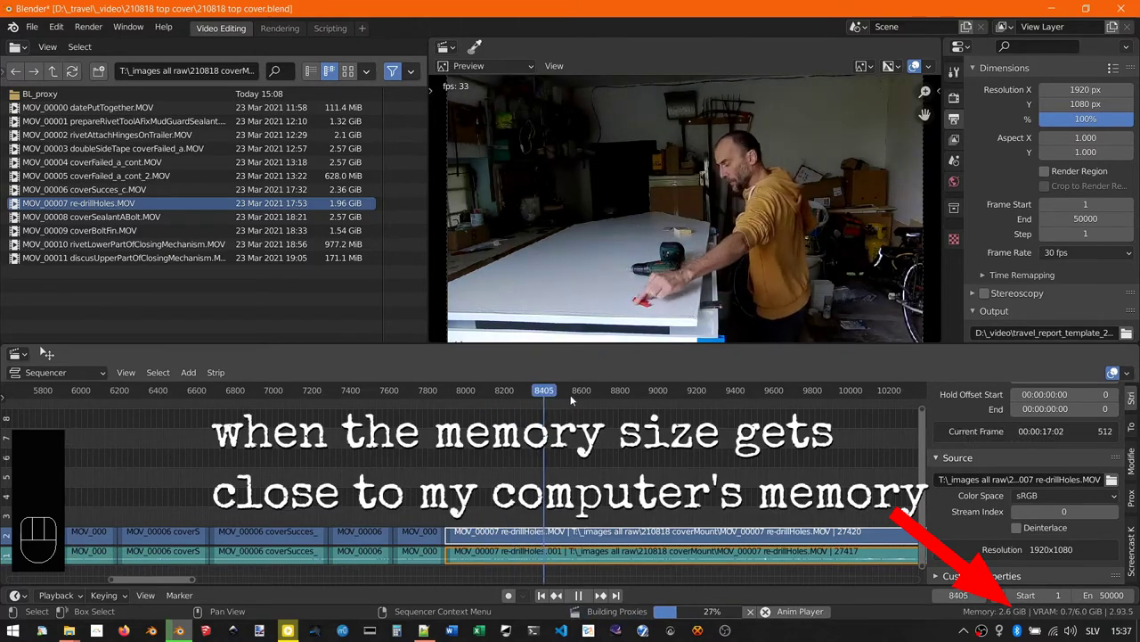
{"action": "left_click", "coordinate": [575, 389]}
{"action": "left_click", "coordinate": [615, 391]}
{"action": "left_click", "coordinate": [642, 391]}
{"action": "key", "text": "space"}
{"action": "left_click_drag", "start_coordinate": [646, 395], "coordinate": [629, 398]}
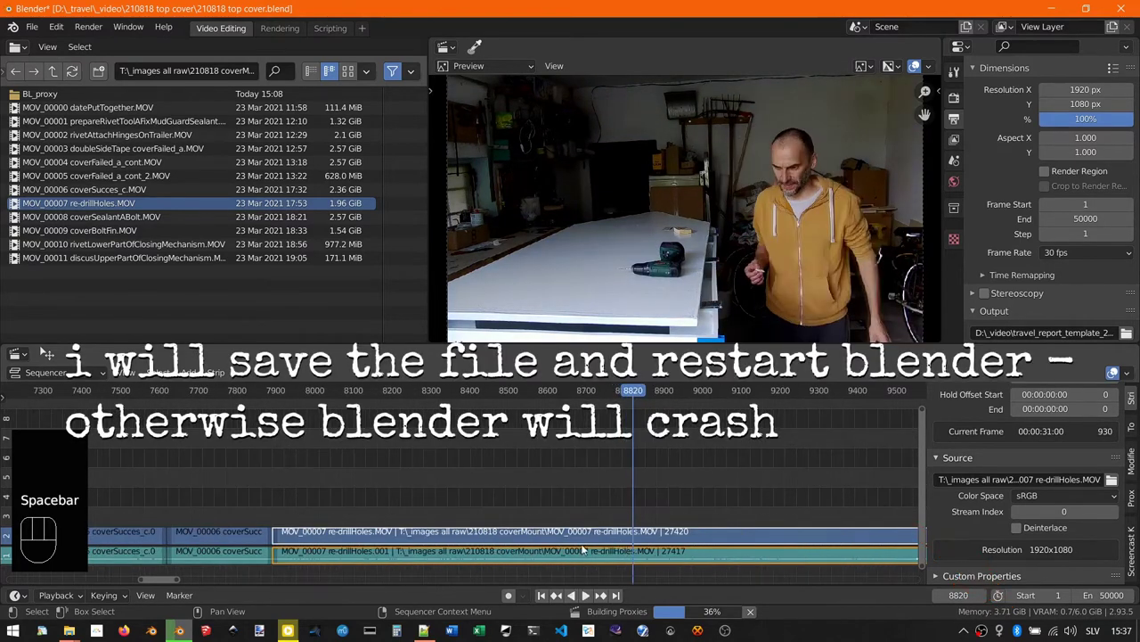
{"action": "key", "text": "space"}
{"action": "key", "text": "space"}
{"action": "left_click", "coordinate": [643, 393]}
{"action": "key", "text": "k"}
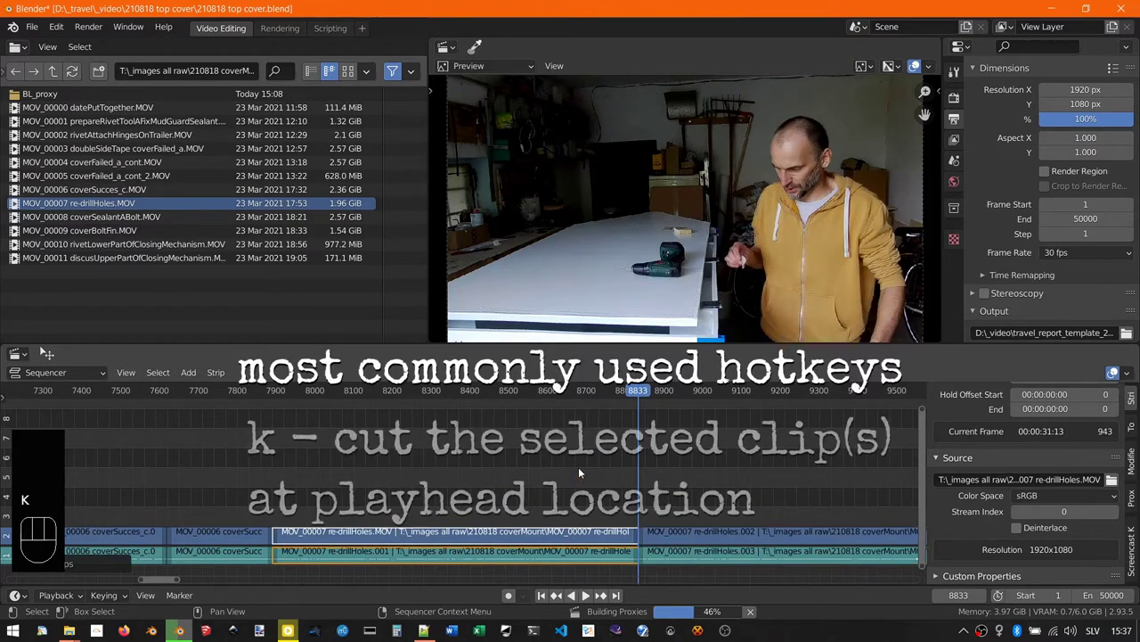
Step: Delete the unwanted re-drillHoles piece, snap the remaining strips together and save
{"action": "key", "text": "x"}
{"action": "key", "text": "Page_Up"}
{"action": "left_click_drag", "start_coordinate": [587, 477], "coordinate": [657, 569]}
{"action": "key", "text": "shift+s"}
{"action": "key", "text": "shift+s"}
{"action": "key", "text": "space"}
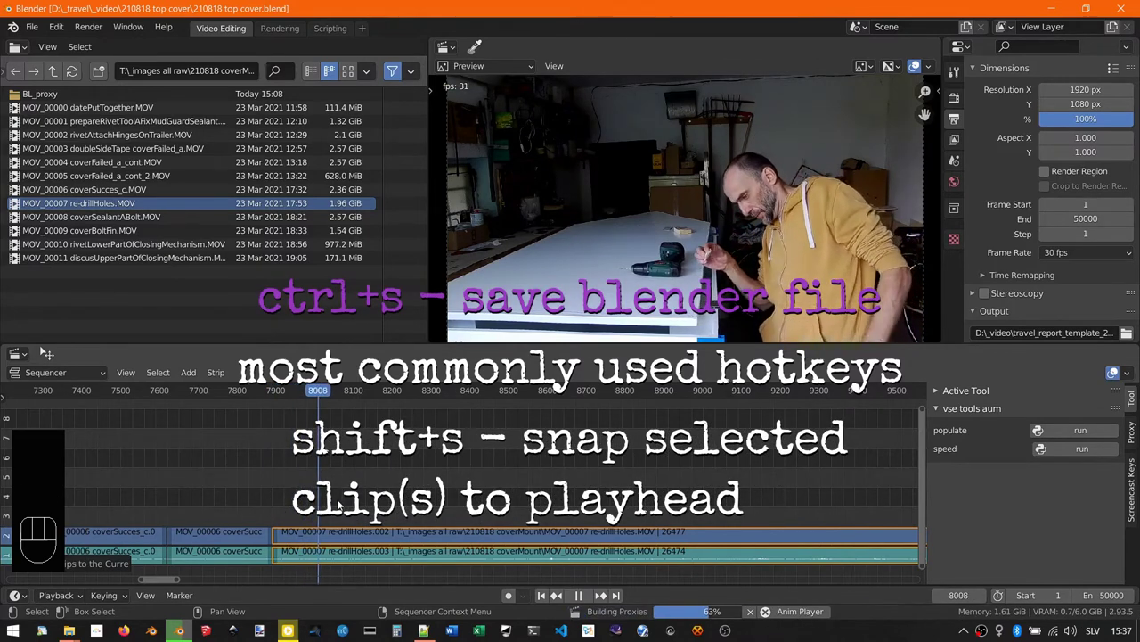
{"action": "key", "text": "space"}
{"action": "key", "text": "k"}
{"action": "key", "text": "ctrl+s"}
{"action": "key", "text": "space"}
Step: Scrub through the opening MOV_00005/MOV_00006 pieces, cut and delete a section, then select the short coverFailed clip
{"action": "left_click", "coordinate": [349, 391]}
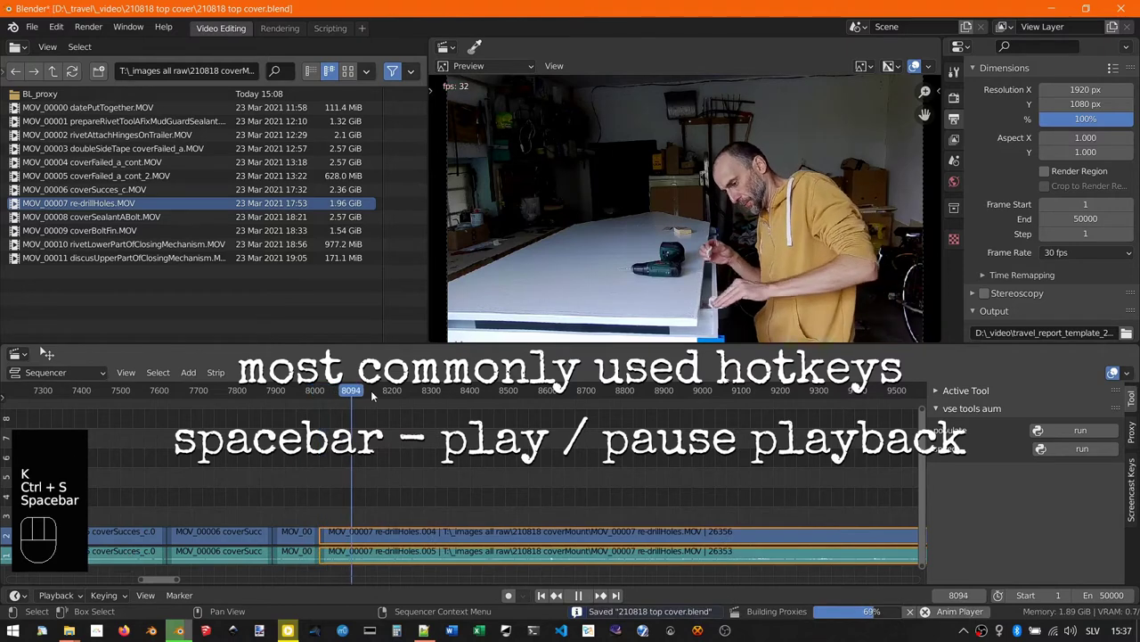
{"action": "left_click", "coordinate": [377, 395]}
{"action": "left_click", "coordinate": [407, 395]}
{"action": "left_click", "coordinate": [455, 392]}
{"action": "left_click", "coordinate": [490, 391]}
{"action": "left_click", "coordinate": [533, 393]}
{"action": "left_click", "coordinate": [571, 395]}
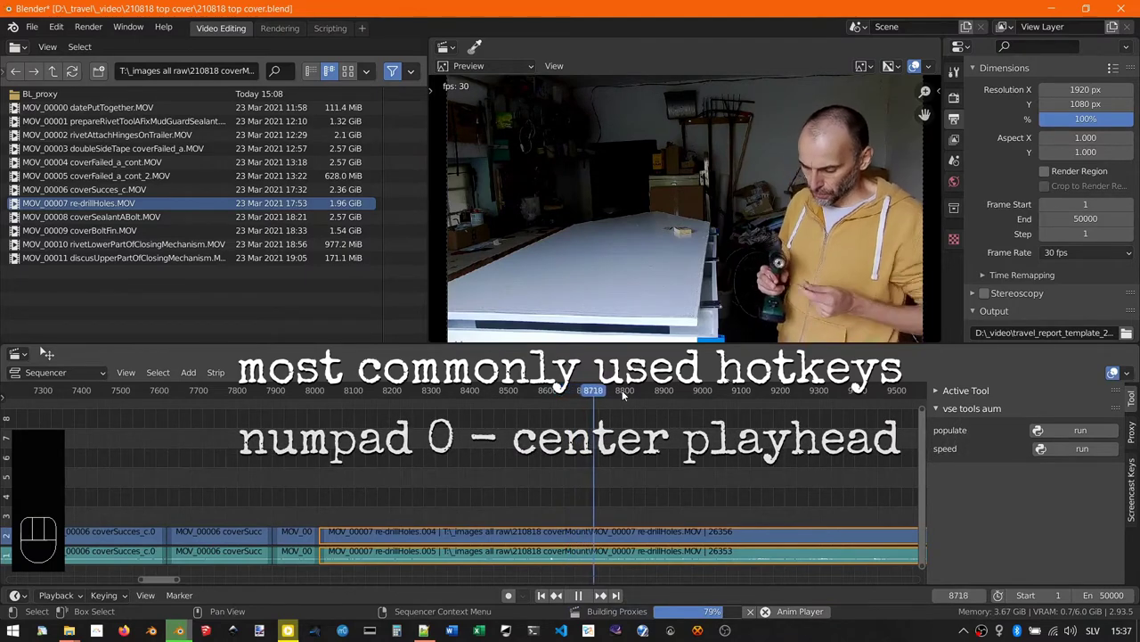
{"action": "left_click", "coordinate": [587, 389]}
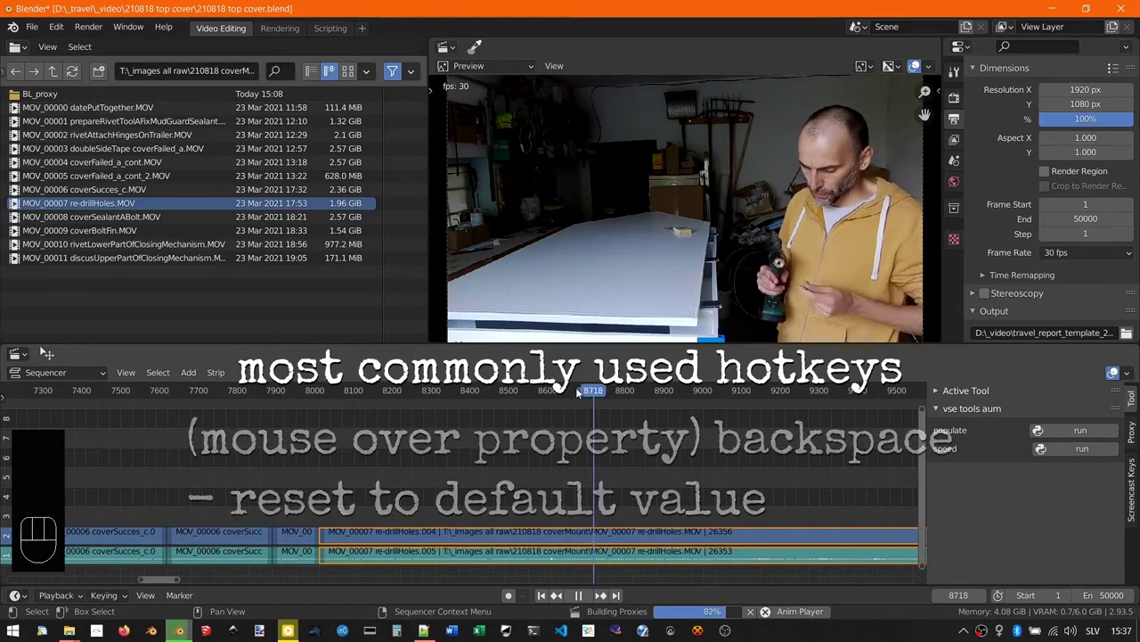
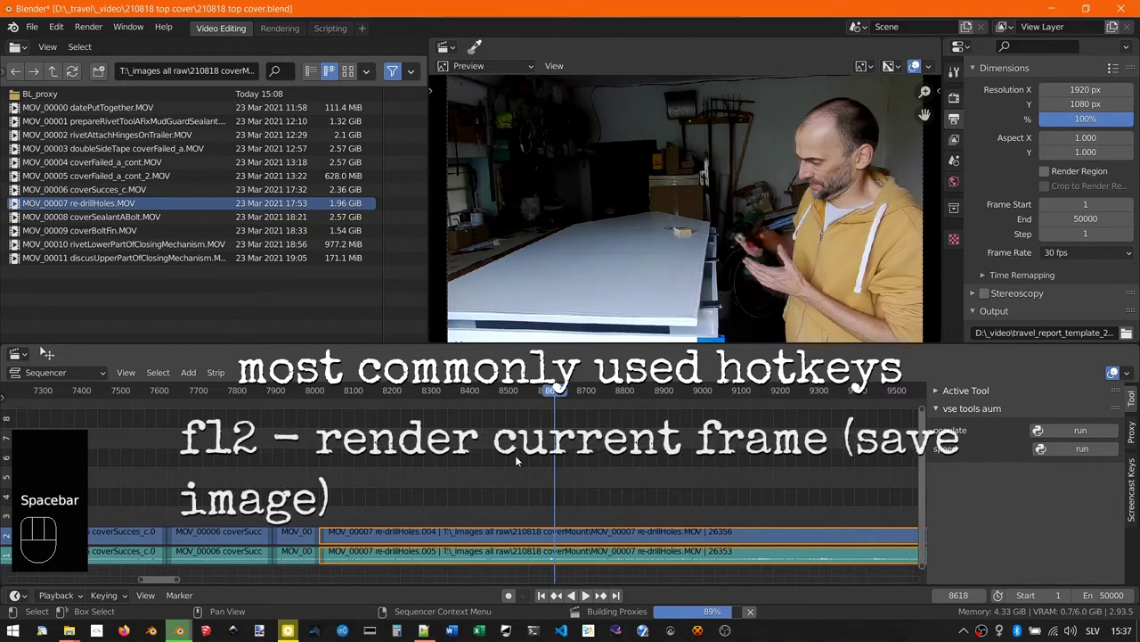
{"action": "key", "text": "k"}
{"action": "key", "text": "x"}
{"action": "key", "text": "Page_Up"}
{"action": "left_click", "coordinate": [572, 393]}
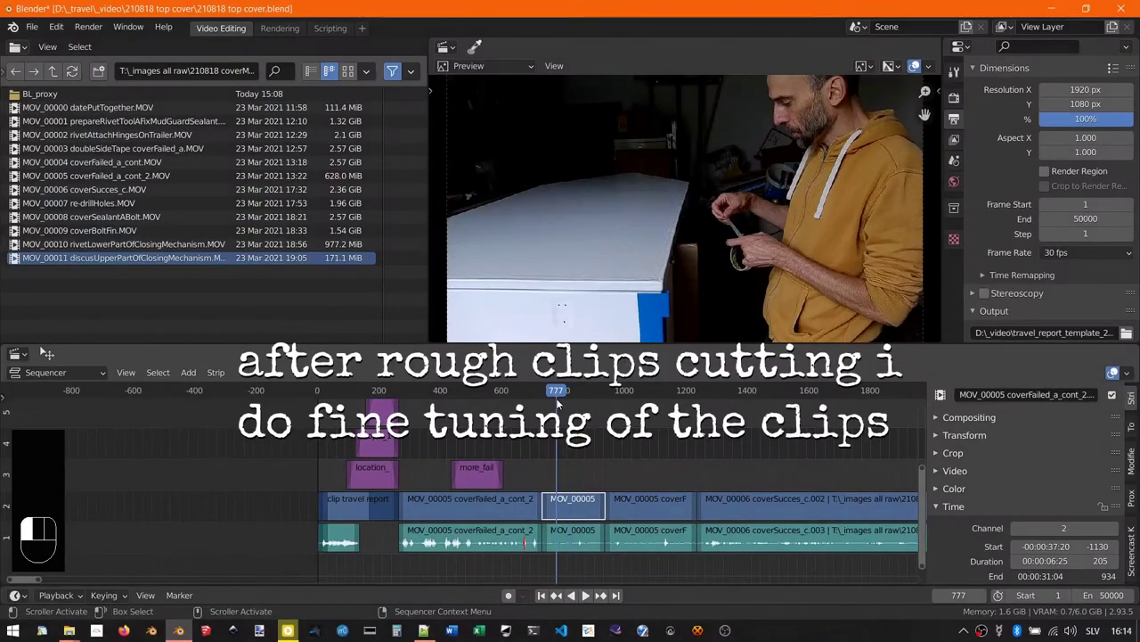
Step: Trim the short MOV_00005 coverFailed piece, snap it against the preceding clip and save
{"action": "left_click_drag", "start_coordinate": [582, 480], "coordinate": [582, 568]}
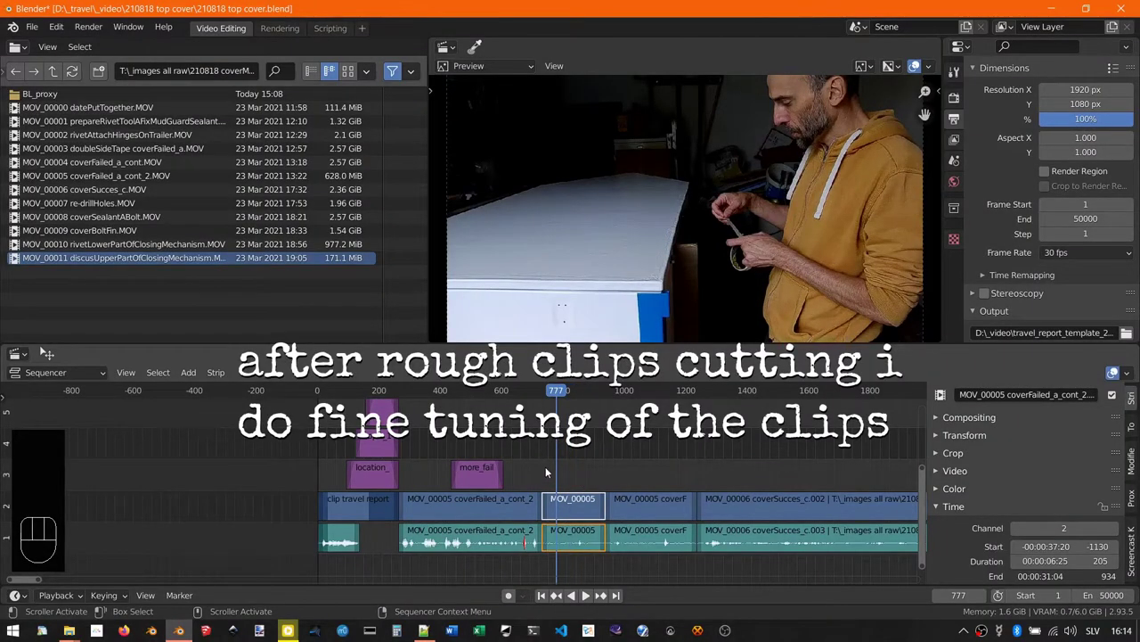
{"action": "key", "text": "k"}
{"action": "key", "text": "x"}
{"action": "key", "text": "Page_Up"}
{"action": "left_click_drag", "start_coordinate": [559, 493], "coordinate": [587, 550]}
{"action": "key", "text": "shift+s"}
{"action": "key", "text": "ctrl+s"}
{"action": "key", "text": "space"}
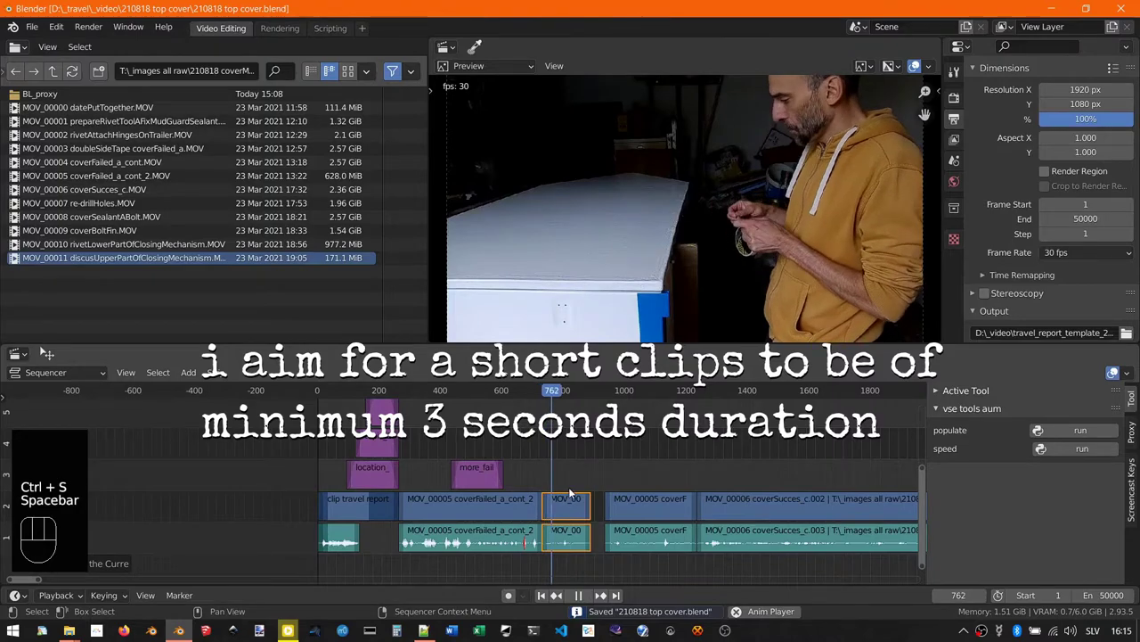
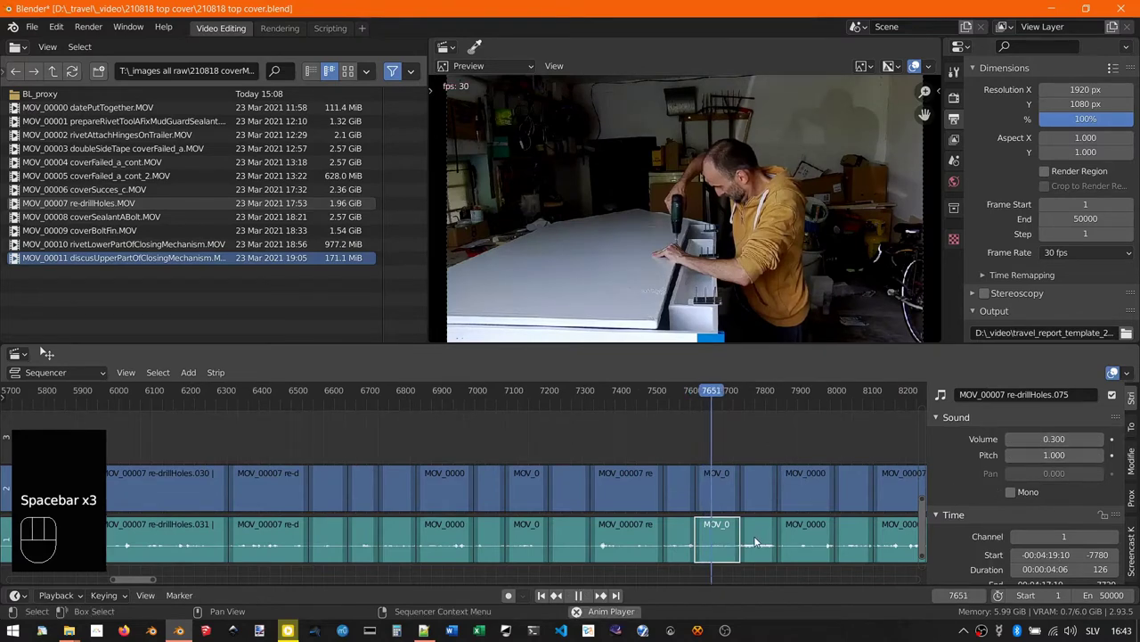
Step: Cut and delete a re-drillHoles audio piece, close the gap and position the playhead in the loud audio piece
{"action": "key", "text": "k"}
{"action": "key", "text": "x"}
{"action": "key", "text": "Page_Up"}
{"action": "left_click_drag", "start_coordinate": [476, 452], "coordinate": [673, 554]}
{"action": "key", "text": "g"}
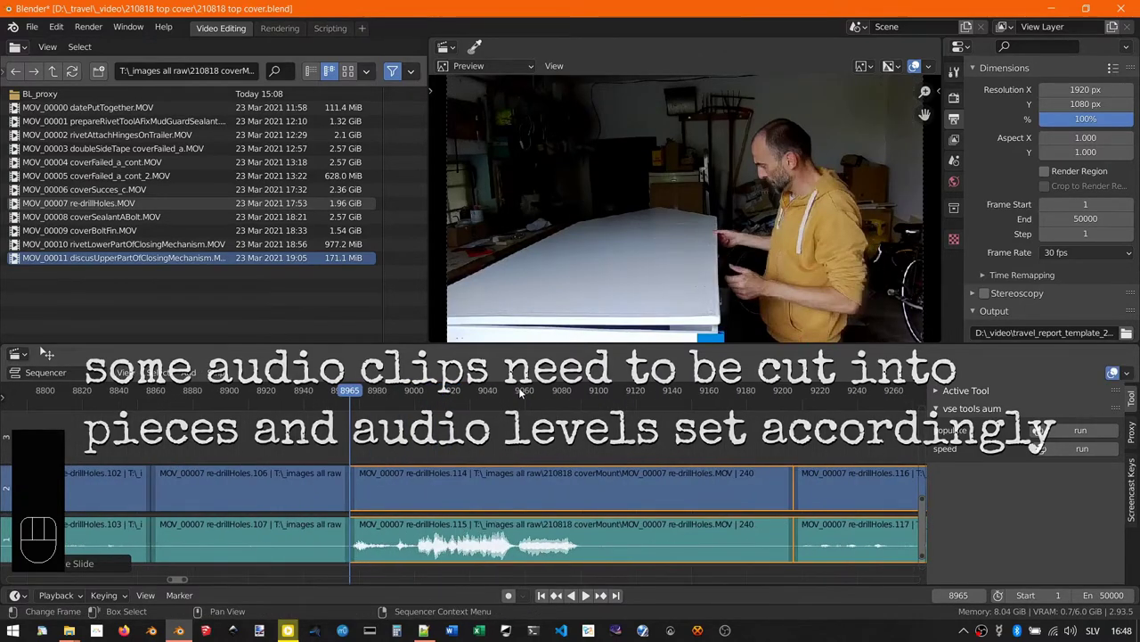
{"action": "left_click", "coordinate": [524, 393]}
{"action": "left_click", "coordinate": [524, 393]}
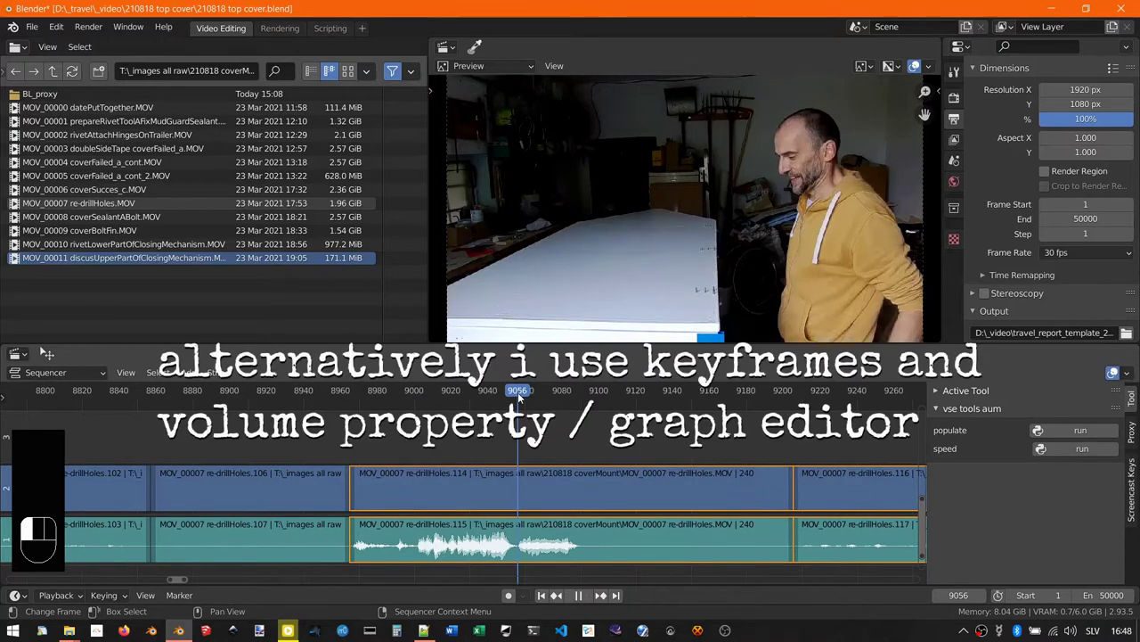
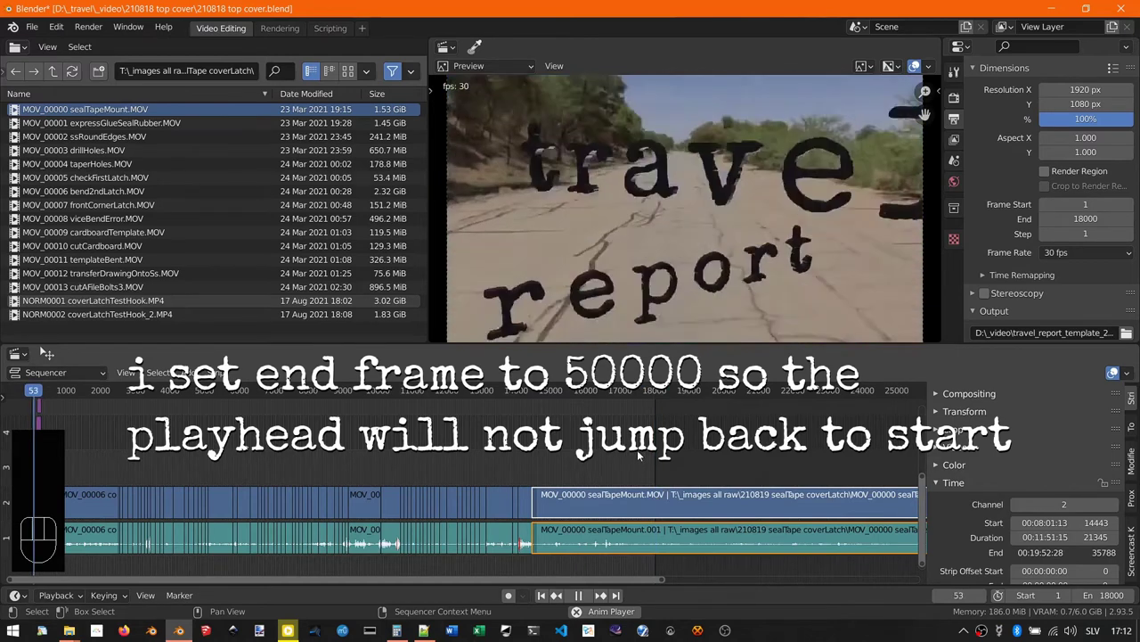
Step: Cut away the start of the sealTapeMount clip pair, close the gap and save
{"action": "key", "text": "space"}
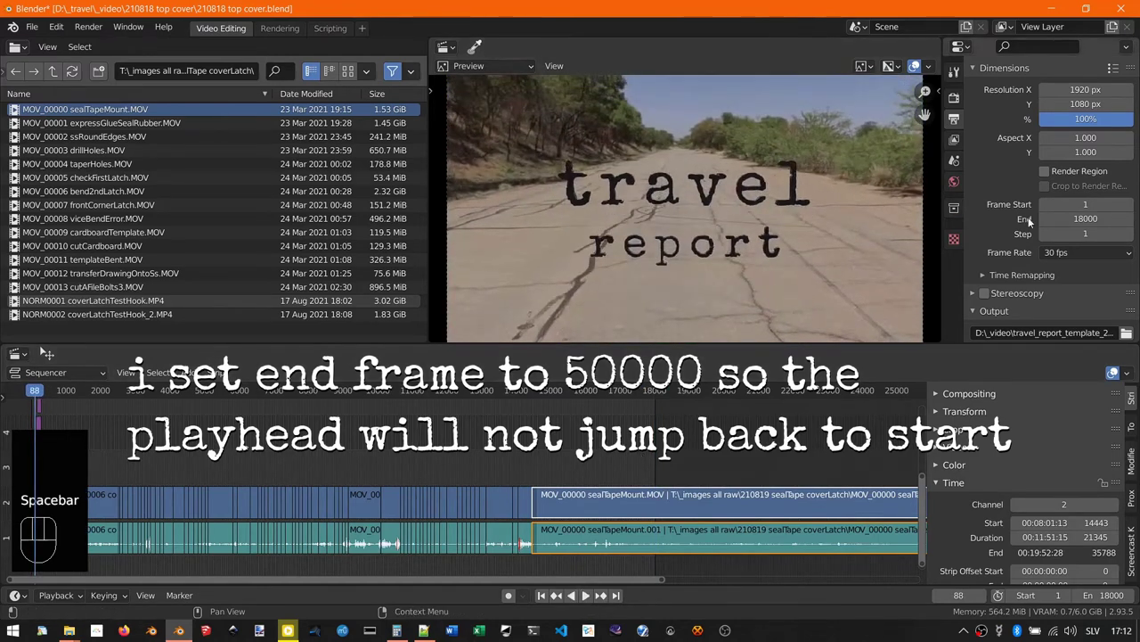
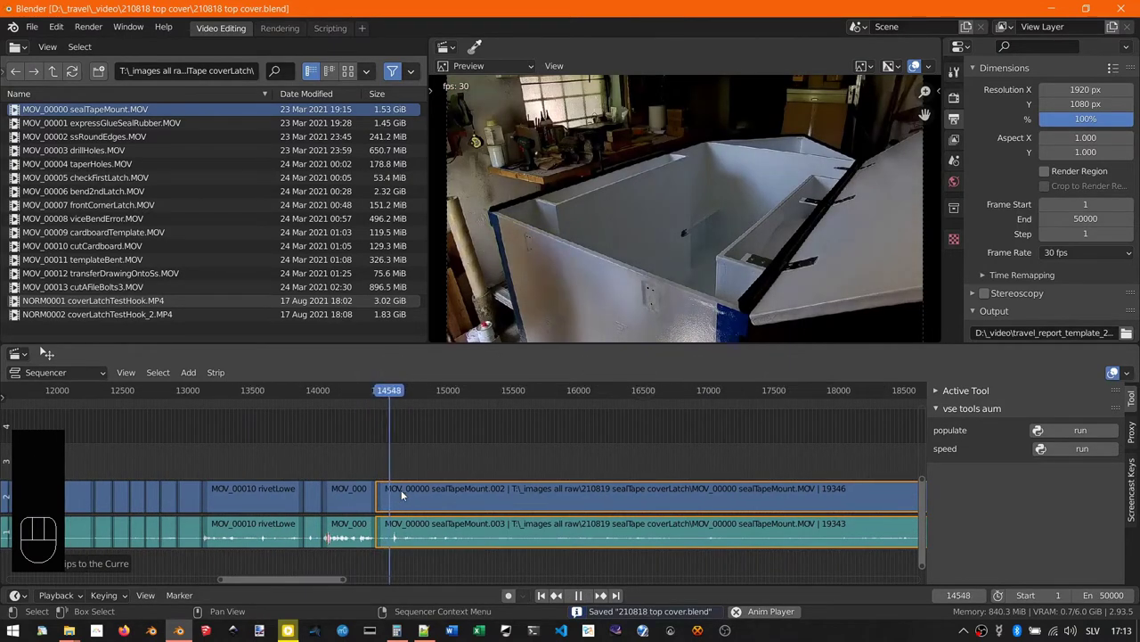
{"action": "key", "text": "space"}
{"action": "key", "text": "k"}
{"action": "key", "text": "x"}
{"action": "key", "text": "Page_Up"}
{"action": "left_click_drag", "start_coordinate": [414, 484], "coordinate": [474, 577]}
{"action": "key", "text": "shift+s"}
{"action": "key", "text": "ctrl+s"}
{"action": "key", "text": "space"}
Step: Browse the file browser to the export folder holding the outro clip
{"action": "key", "text": "Delete"}
{"action": "key", "text": "Page_Down"}
{"action": "key", "text": "shift+Insert"}
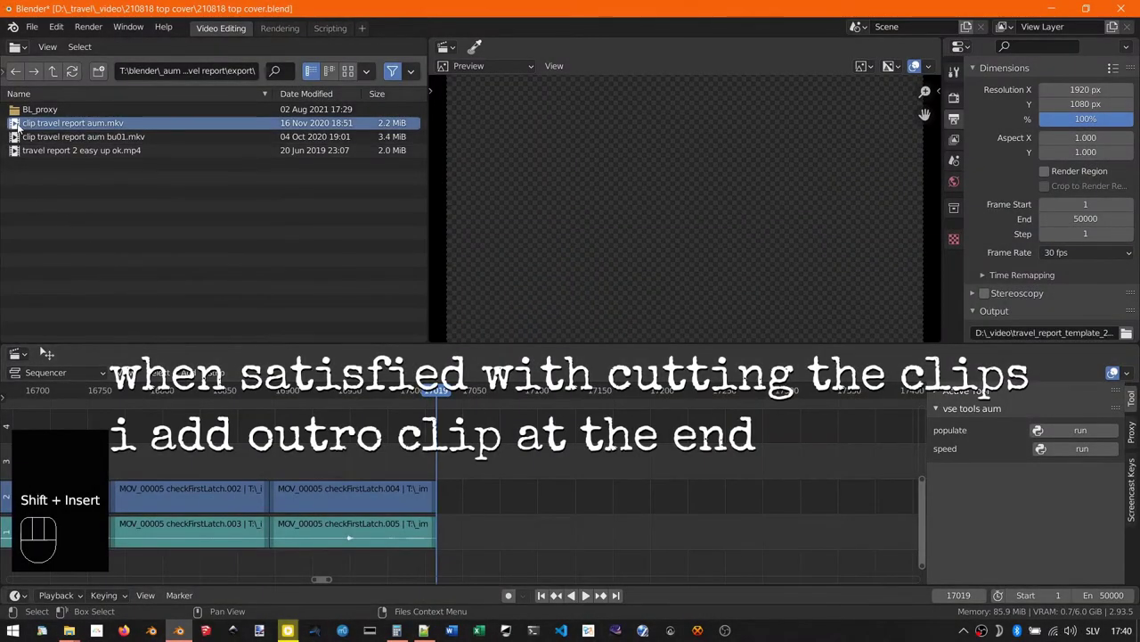
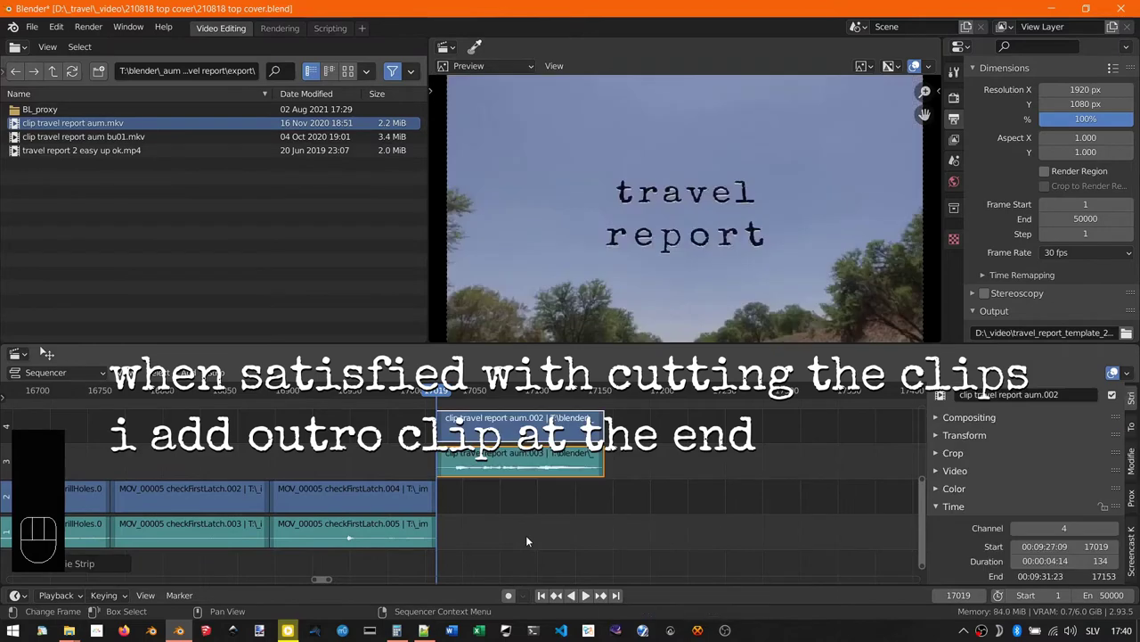
Step: Move the outro clip to a lower channel, set its audio volume to 2.0 and stop on its last frame
{"action": "key", "text": "g"}
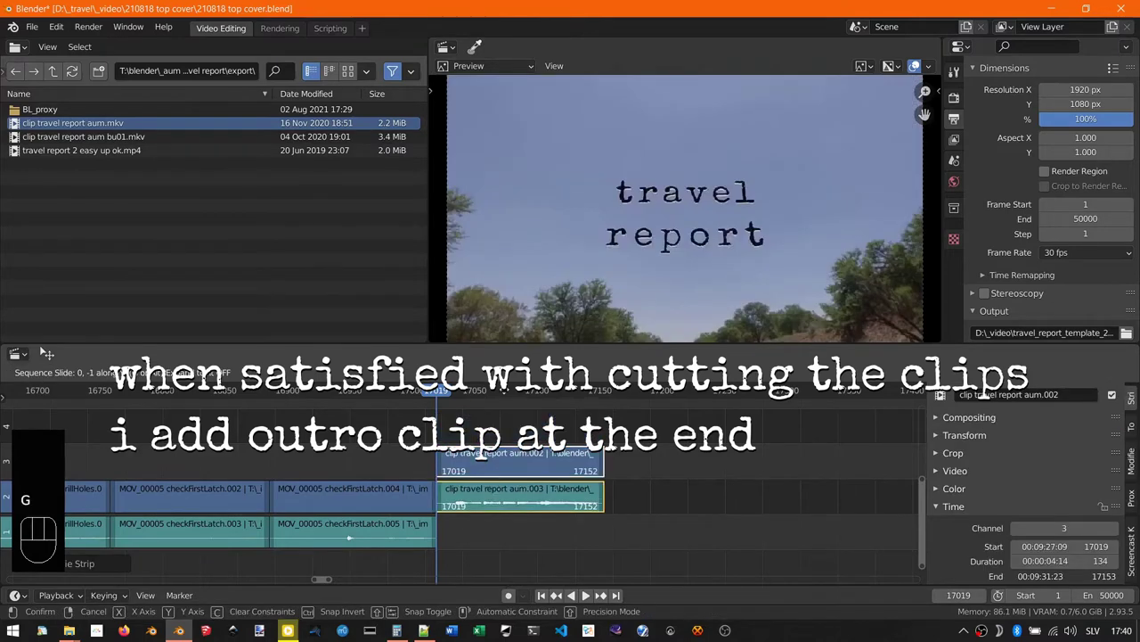
{"action": "left_click", "coordinate": [497, 539]}
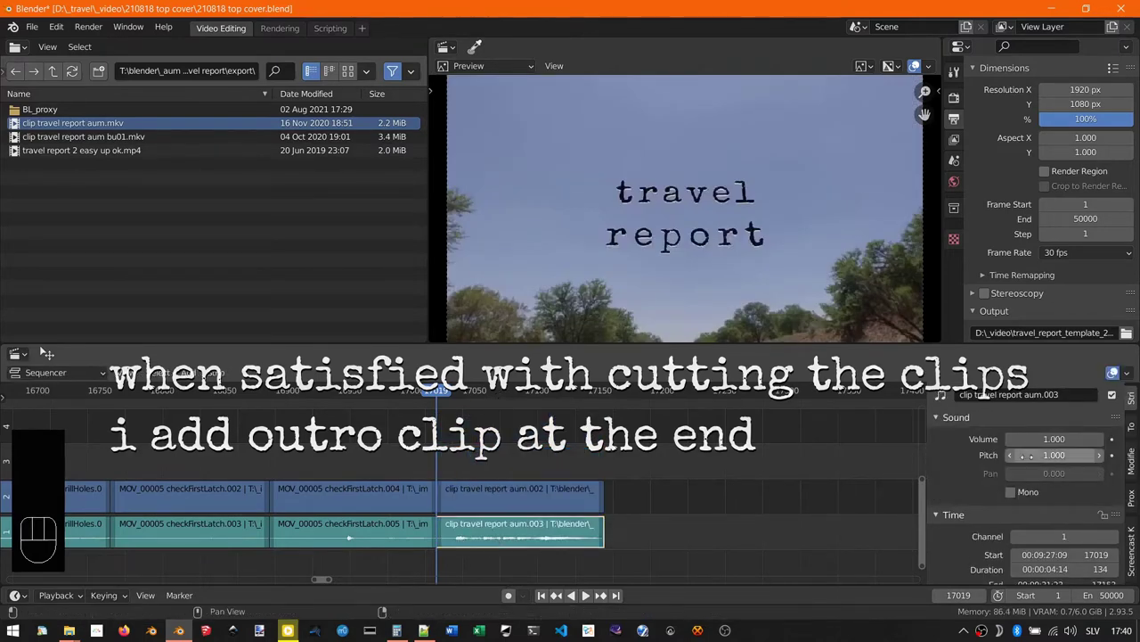
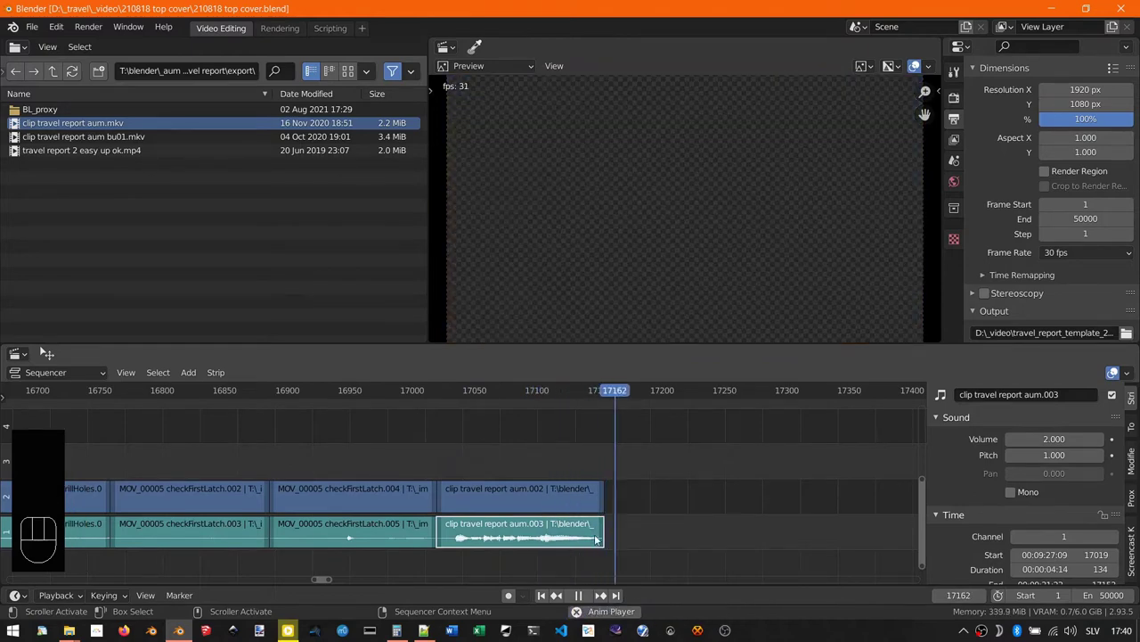
{"action": "key", "text": "space"}
{"action": "key", "text": "Page_Up"}
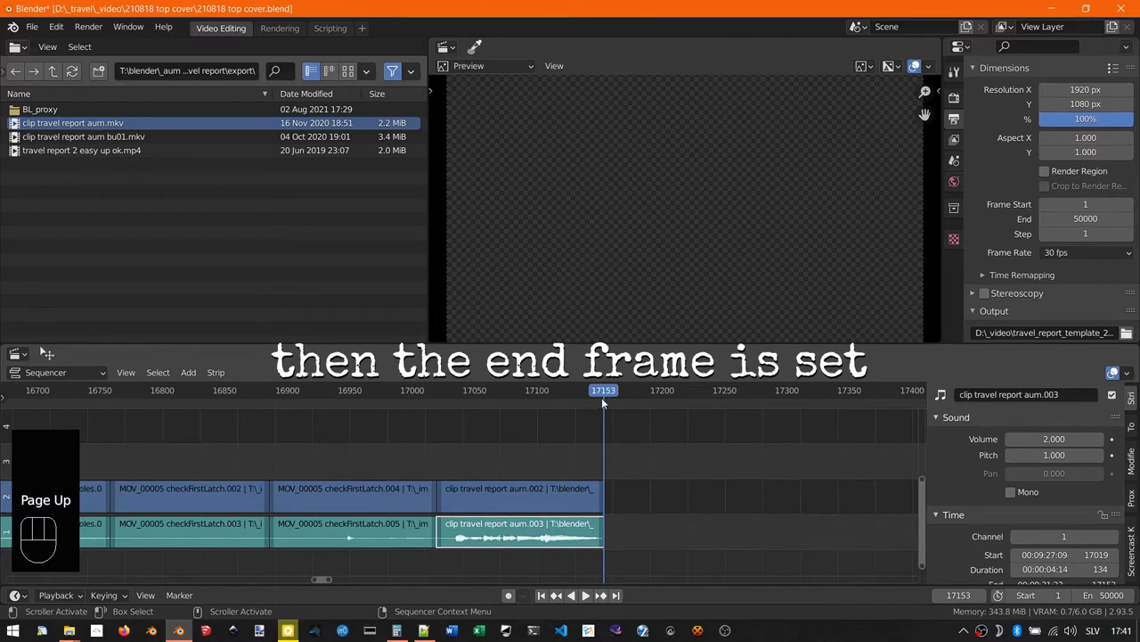
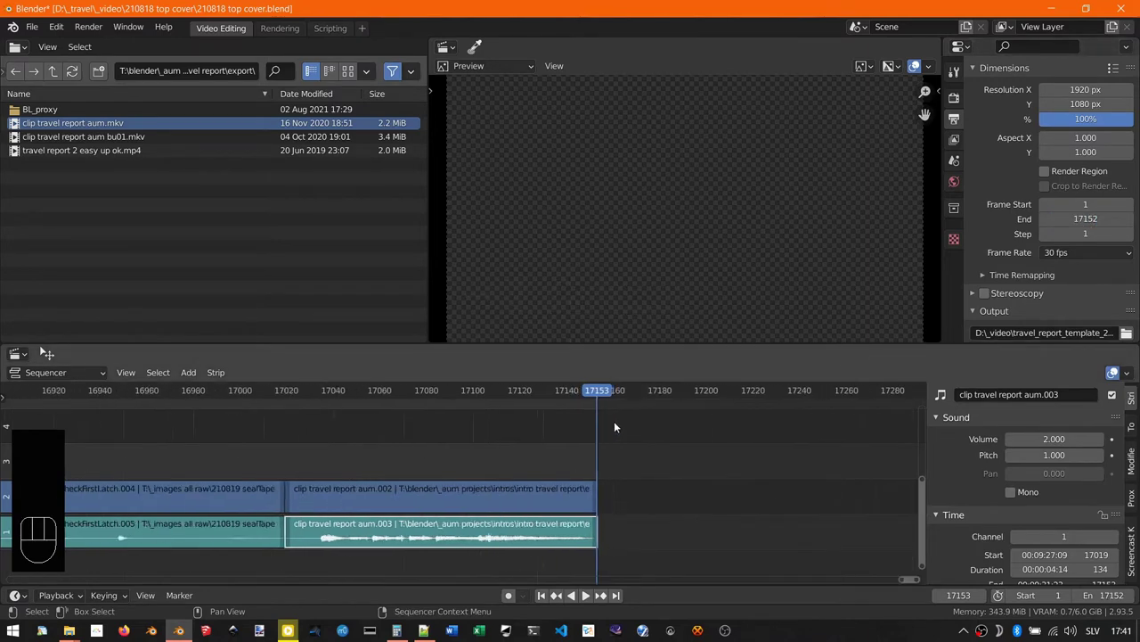
Step: Verify the outro's last frame by stepping frames around 17152 and save the project
{"action": "key", "text": "Left"}
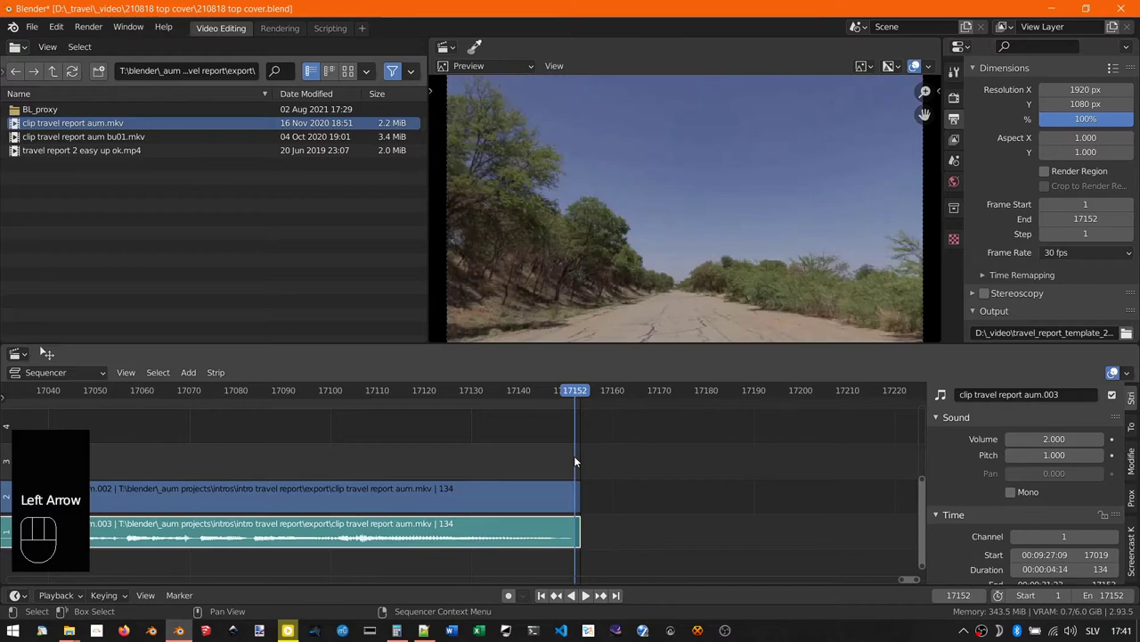
{"action": "key", "text": "Right"}
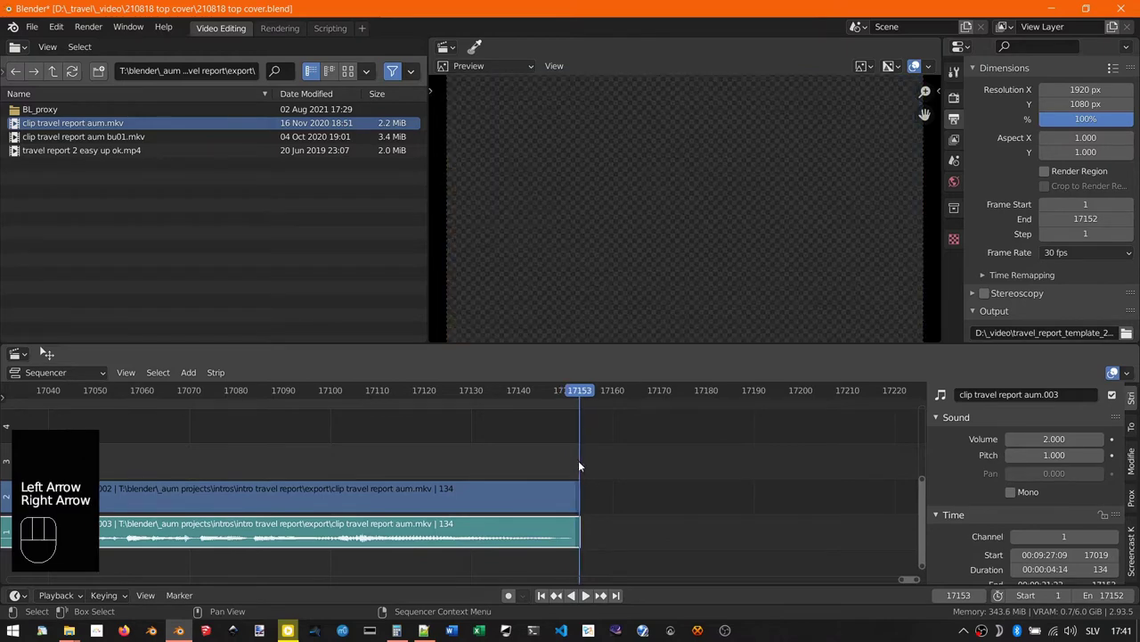
{"action": "key", "text": "ctrl+s"}
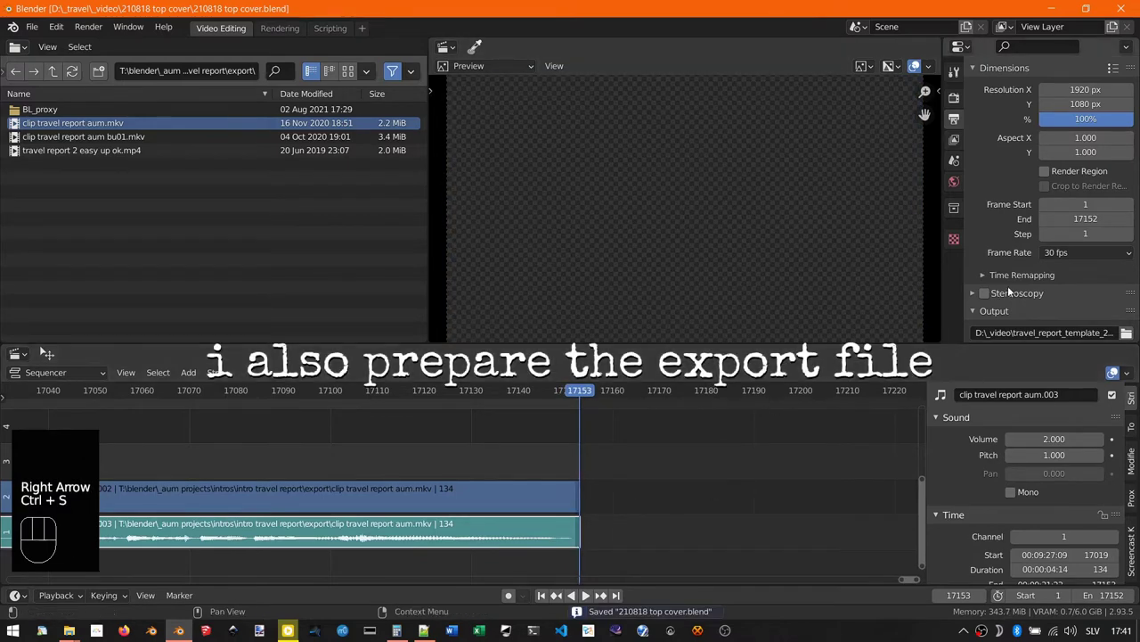
Step: Browse for the FFmpeg export output location on drive D
{"action": "left_click", "coordinate": [1129, 261]}
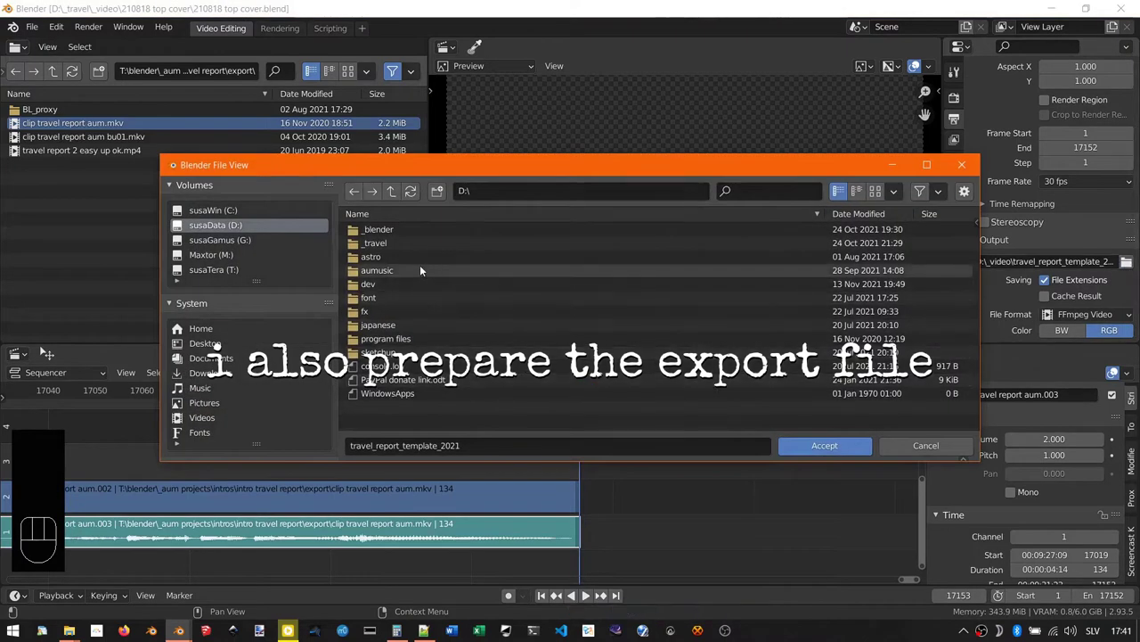
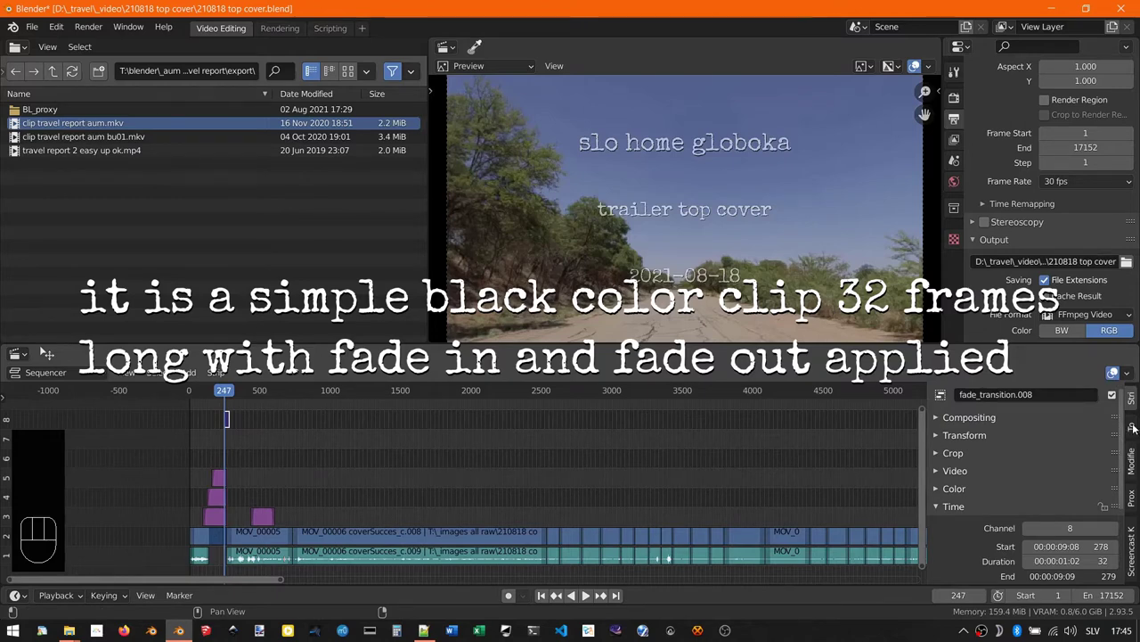
Step: Run the populate tool to copy the fade transition to the clip cuts, then delete the misplaced copies
{"action": "left_click", "coordinate": [1137, 428]}
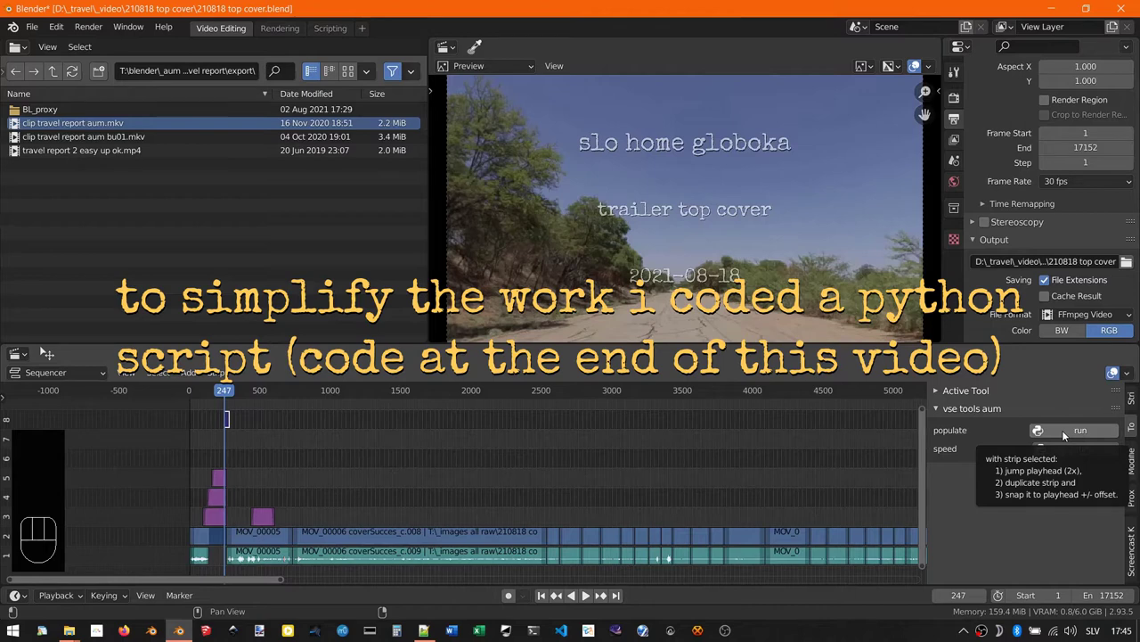
{"action": "left_click_drag", "start_coordinate": [1067, 433], "coordinate": [1024, 520]}
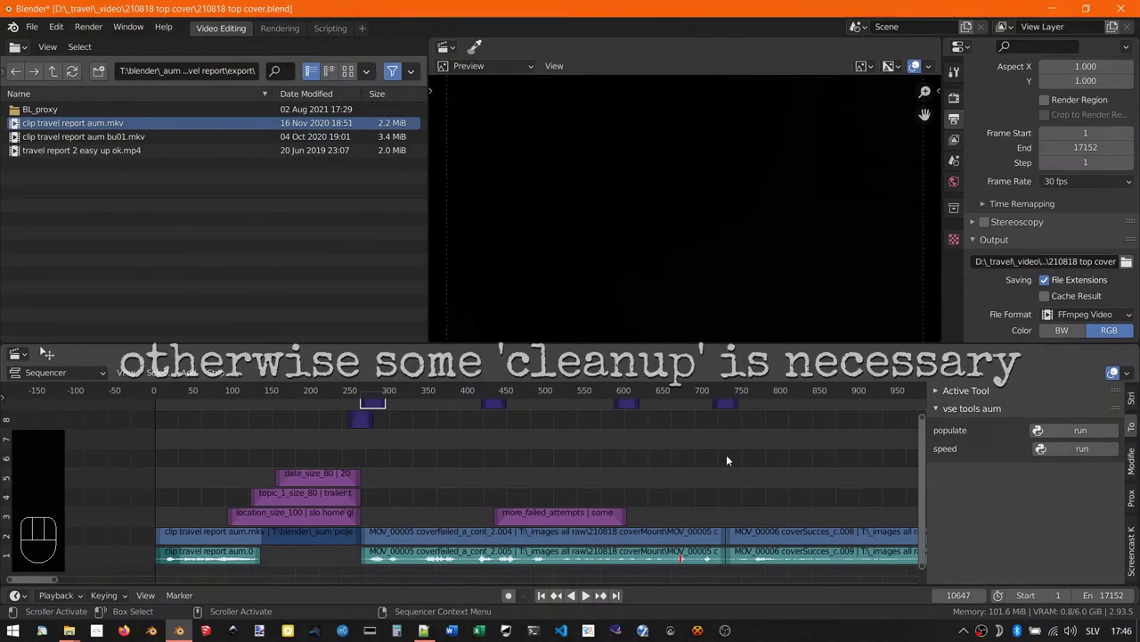
{"action": "left_click_drag", "start_coordinate": [654, 444], "coordinate": [379, 401]}
{"action": "key", "text": "x"}
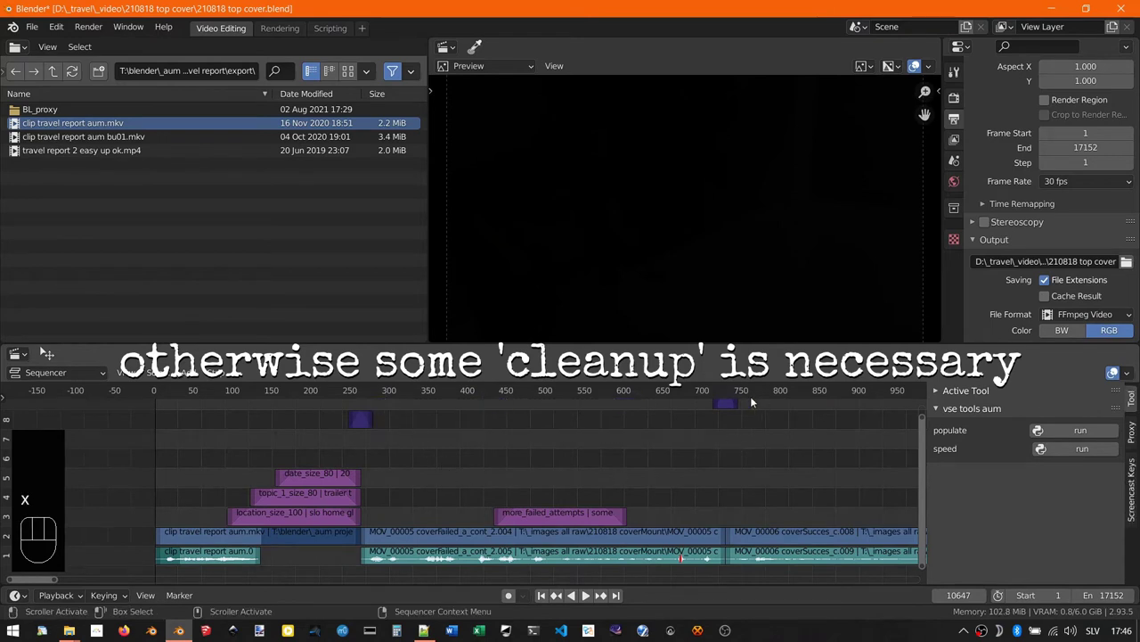
Step: Move a range of transition strips along the timeline and rerun populate for the remaining clips
{"action": "left_click", "coordinate": [732, 407]}
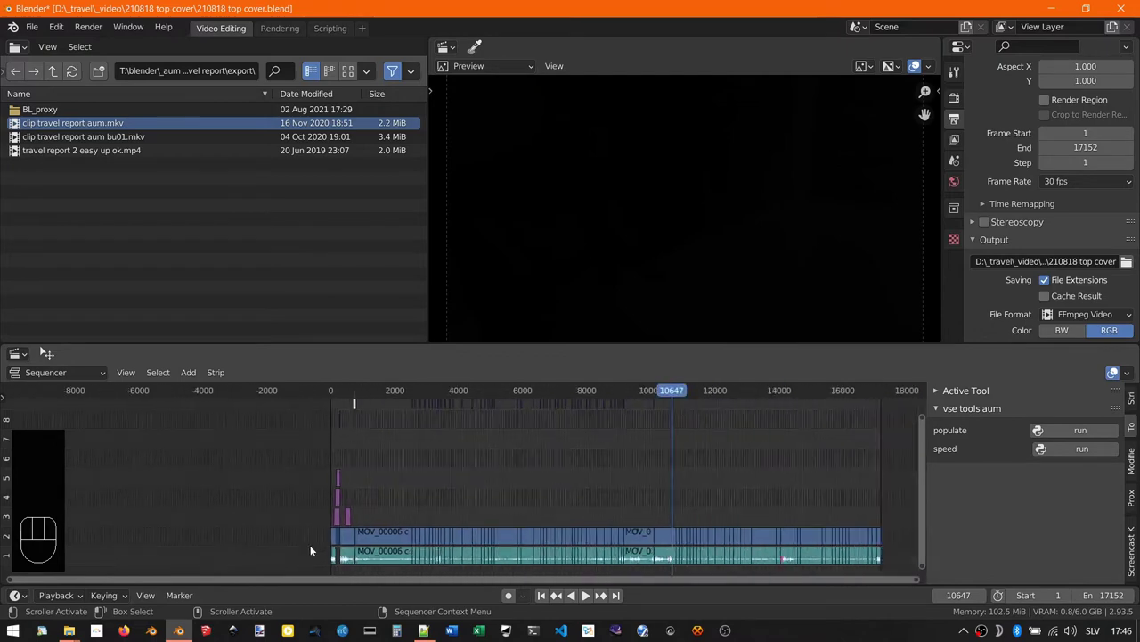
{"action": "left_click_drag", "start_coordinate": [651, 474], "coordinate": [377, 400]}
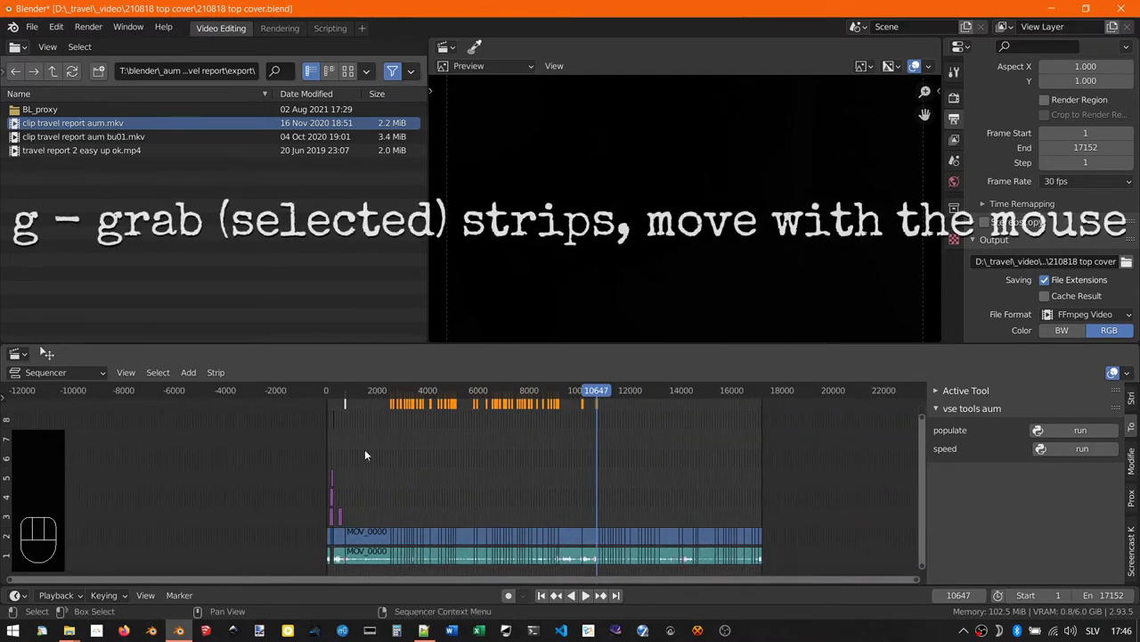
{"action": "key", "text": "g"}
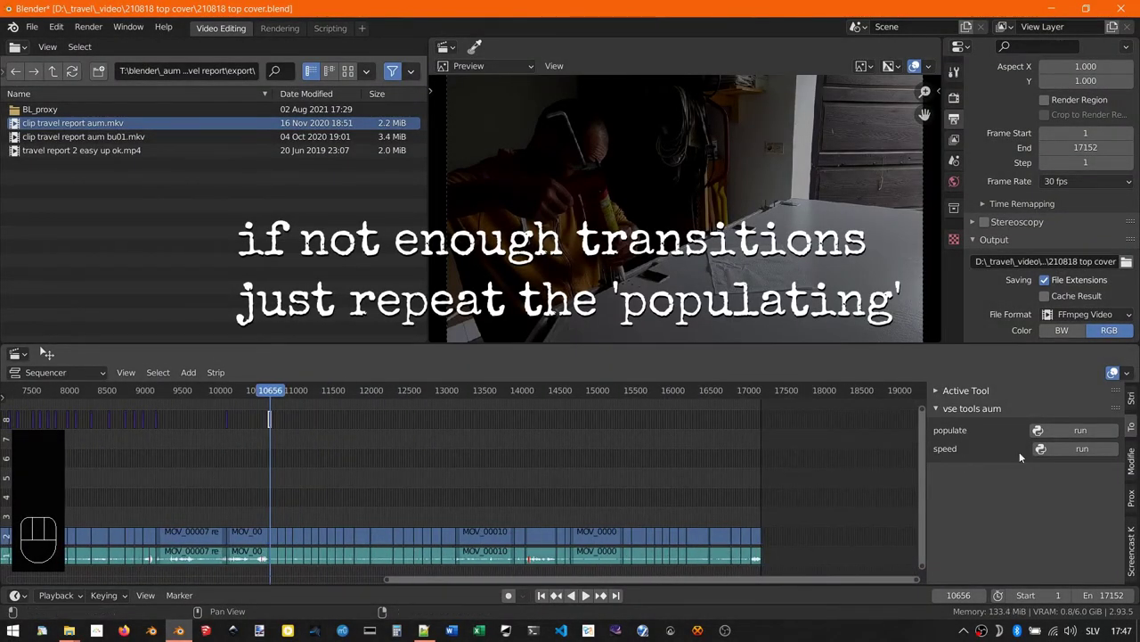
{"action": "left_click_drag", "start_coordinate": [1074, 431], "coordinate": [1043, 516]}
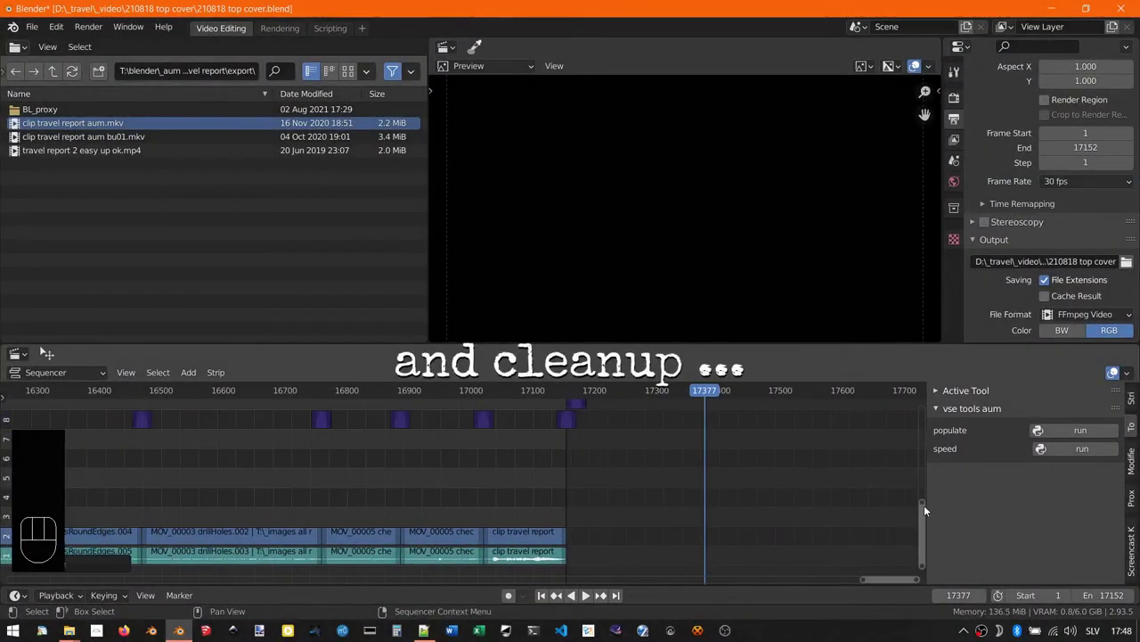
Step: Box-select the staircase of surplus transitions beyond the last clip and delete them
{"action": "left_click_drag", "start_coordinate": [927, 508], "coordinate": [928, 403]}
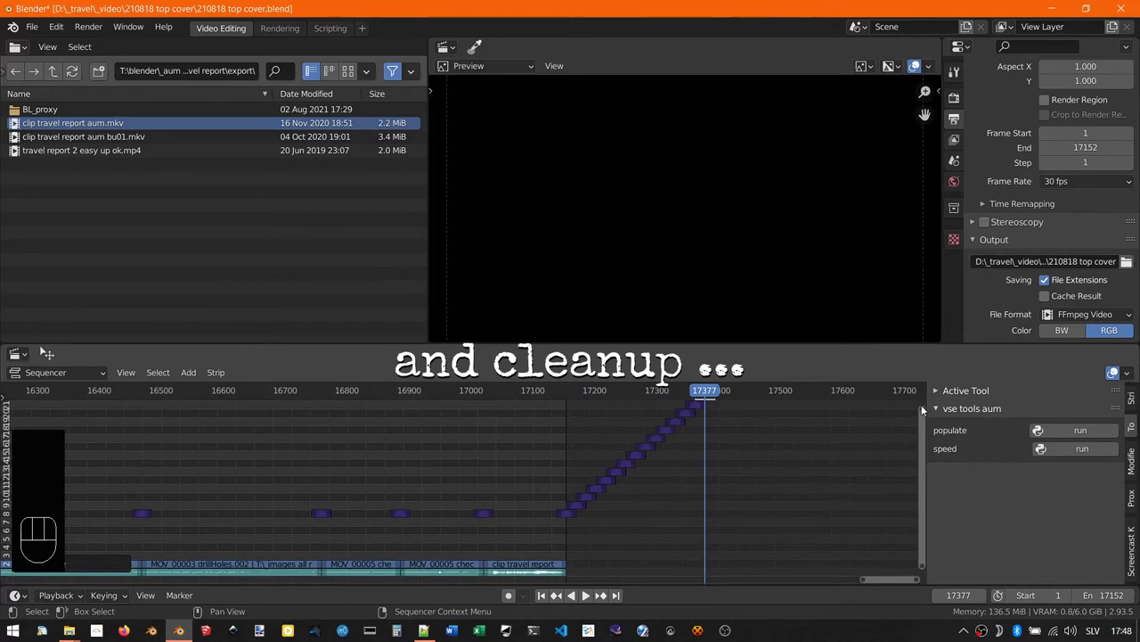
{"action": "left_click_drag", "start_coordinate": [927, 415], "coordinate": [912, 424]}
{"action": "left_click_drag", "start_coordinate": [800, 548], "coordinate": [573, 414]}
{"action": "key", "text": "x"}
Step: Page back up to the opening title captions and play the edit
{"action": "key", "text": "Page_Up"}
{"action": "key", "text": "Page_Up"}
{"action": "key", "text": "Page_Up"}
{"action": "key", "text": "space"}
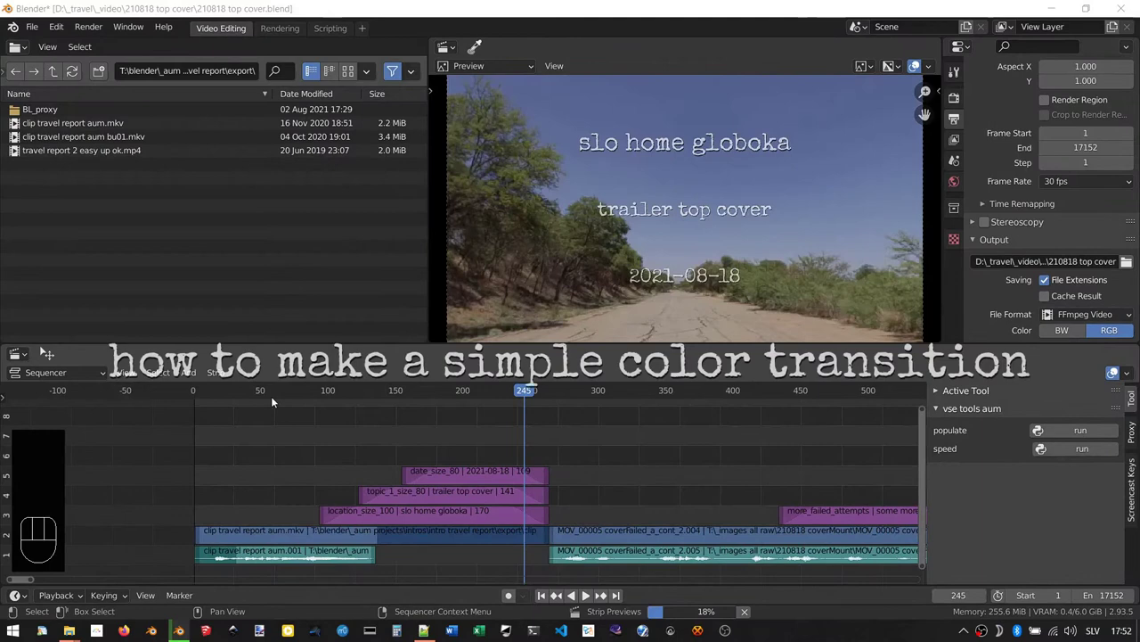
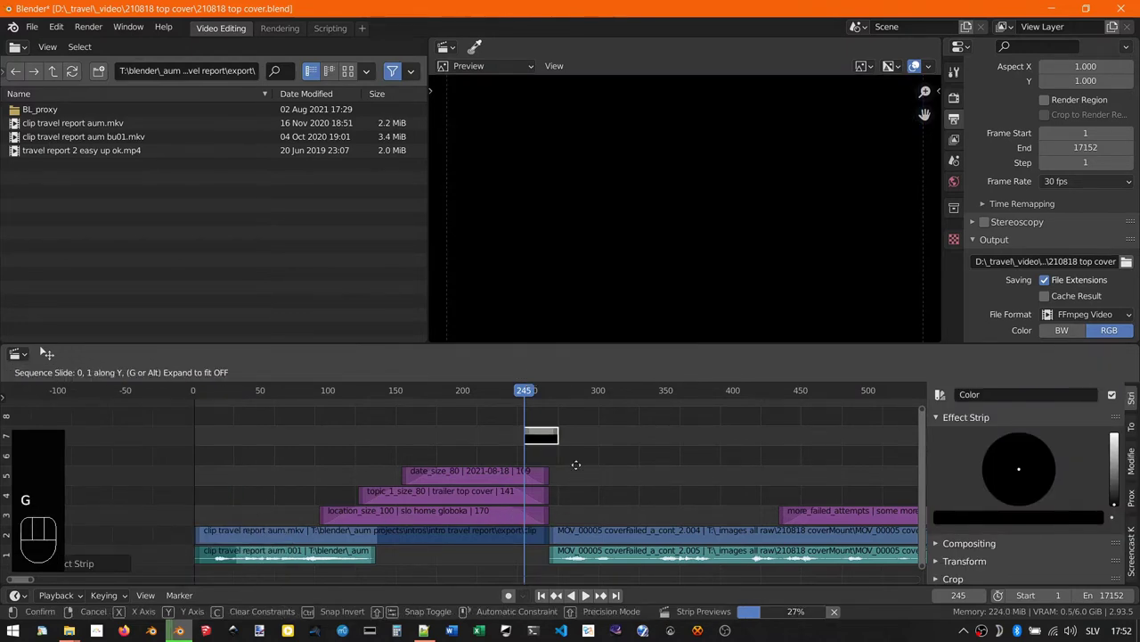
Step: Move the black color strip over the cut at frame 245 and give it a Fade In and Out
{"action": "key", "text": "g"}
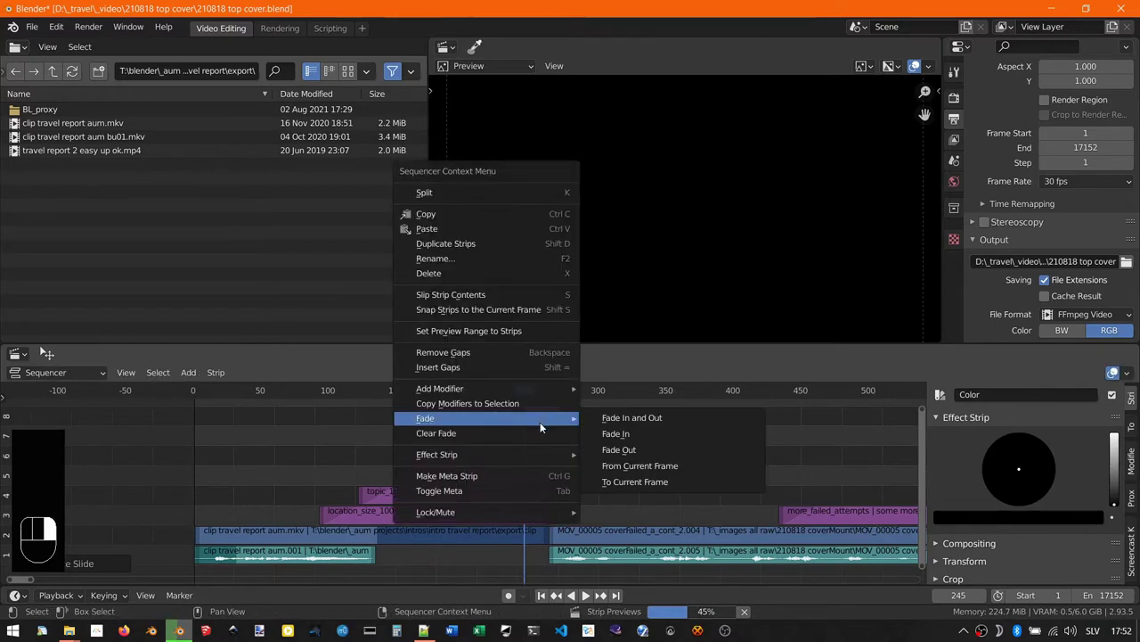
{"action": "right_click", "coordinate": [642, 424]}
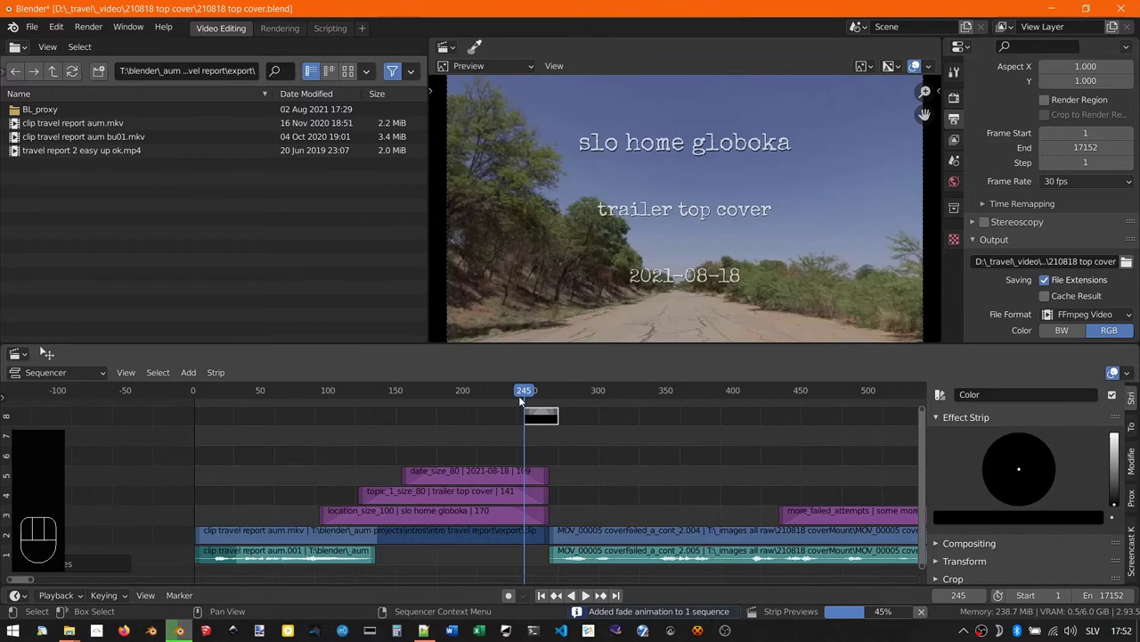
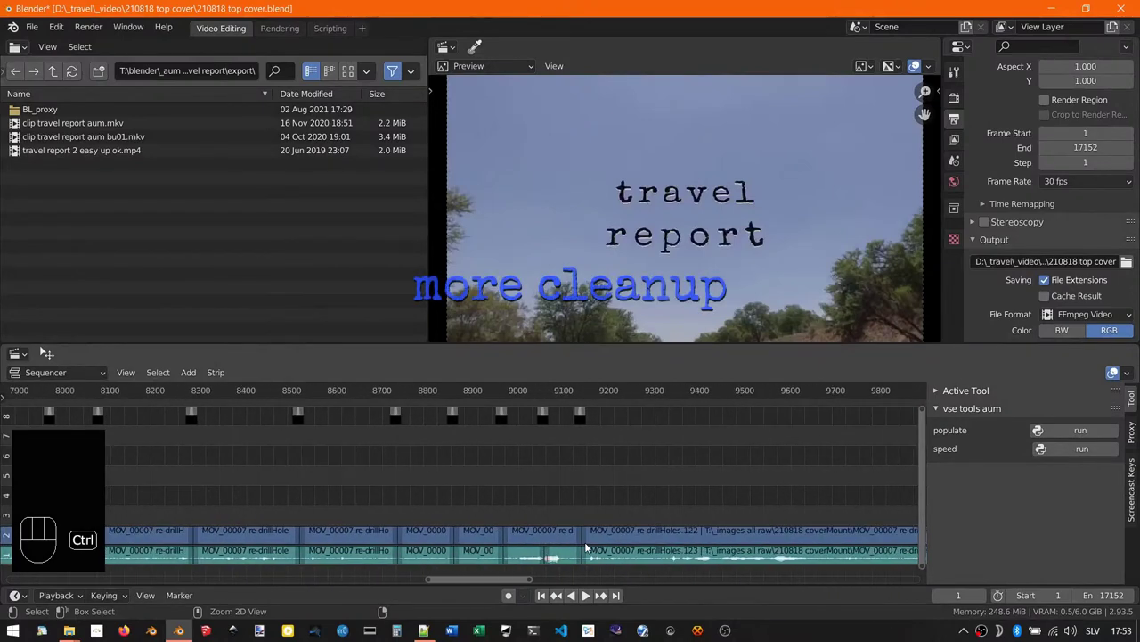
Step: Delete the redundant transition near frame 9100 and select the more_failed_attempts caption
{"action": "left_click", "coordinate": [550, 415]}
{"action": "key", "text": "x"}
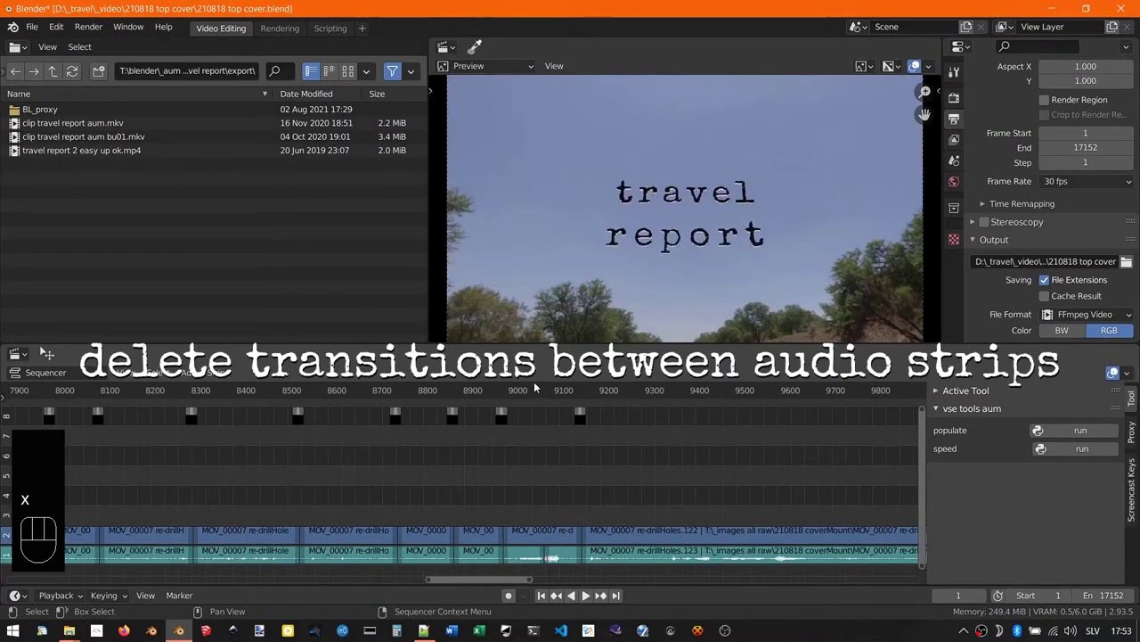
{"action": "left_click", "coordinate": [545, 391]}
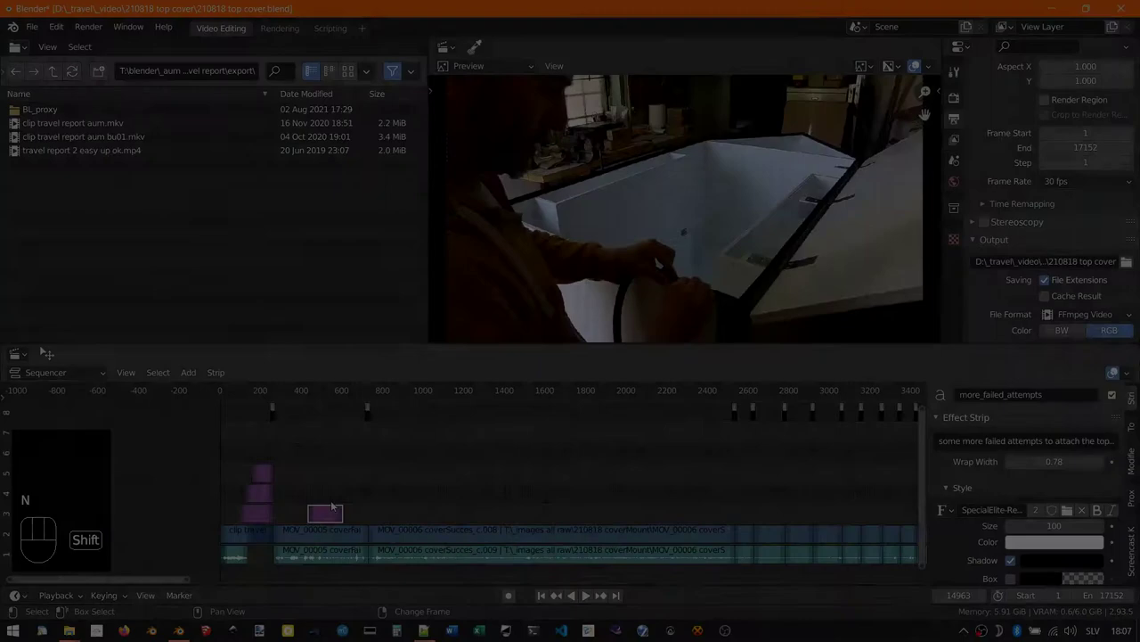
Step: Duplicate the more_failed_attempts caption and move the copy later in the video
{"action": "key", "text": "shift+n"}
{"action": "key", "text": "shift+d"}
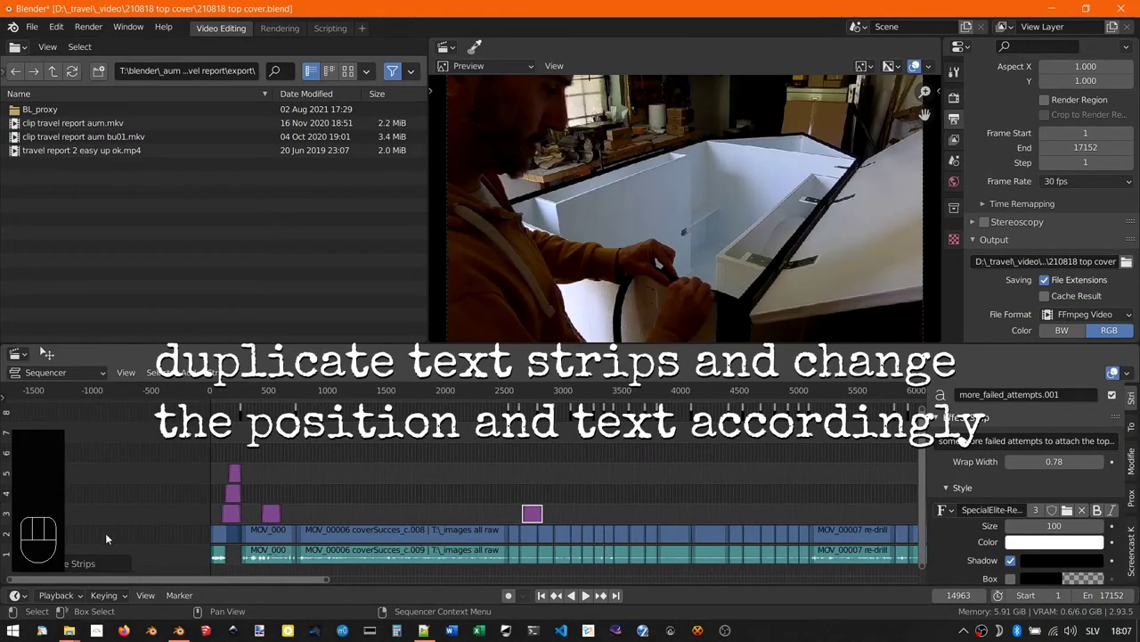
{"action": "key", "text": "g"}
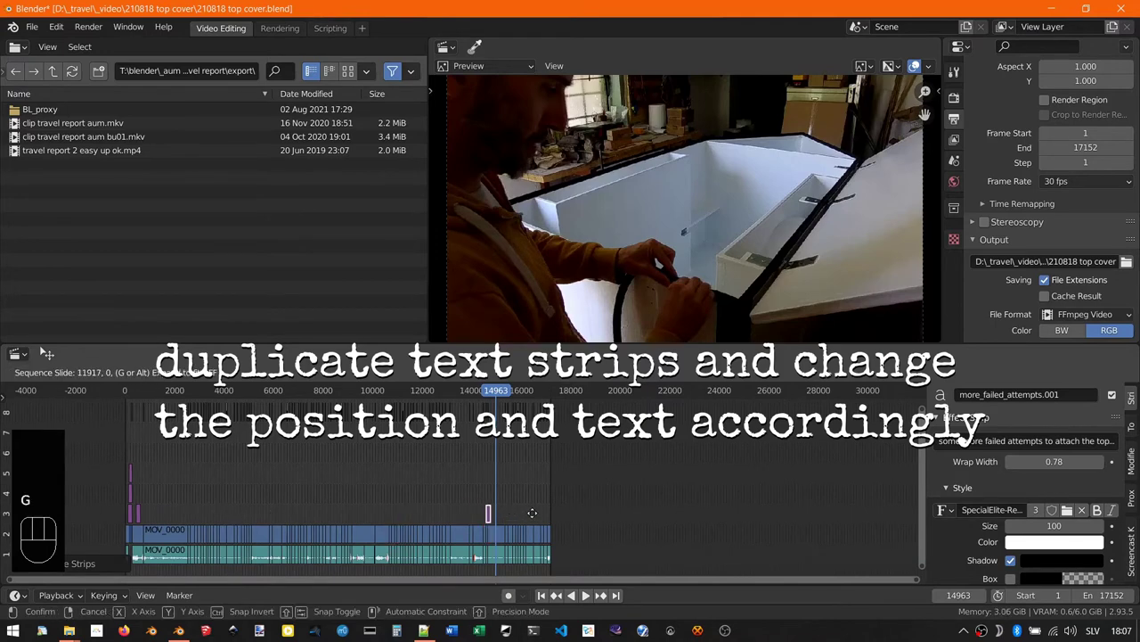
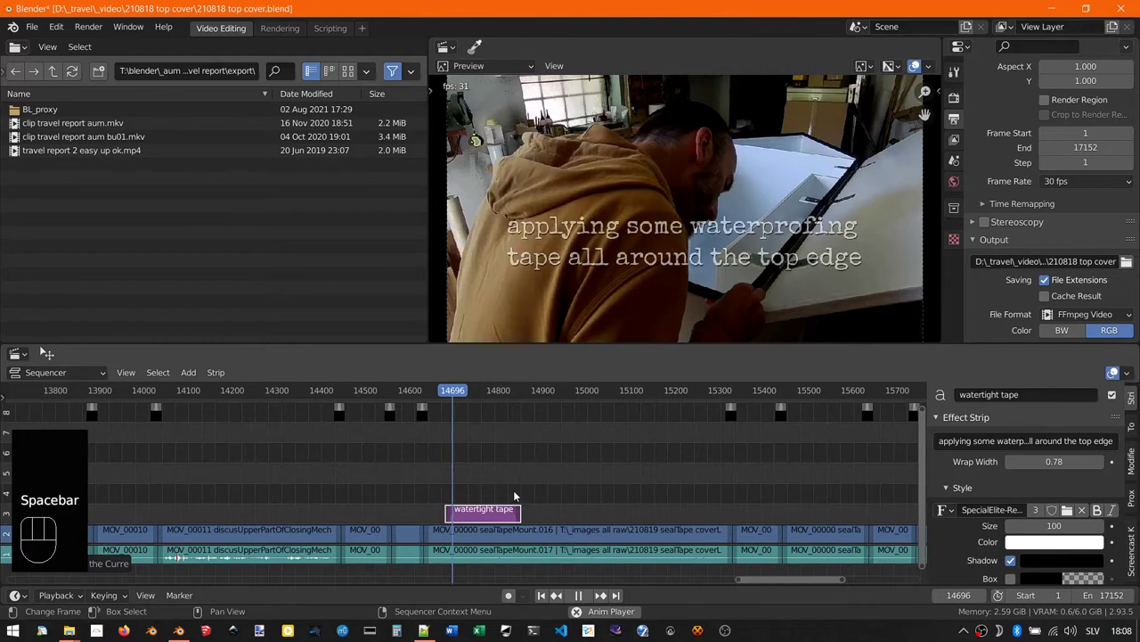
Step: Play back the watertight tape caption section, then select the caption strip to copy
{"action": "key", "text": "space"}
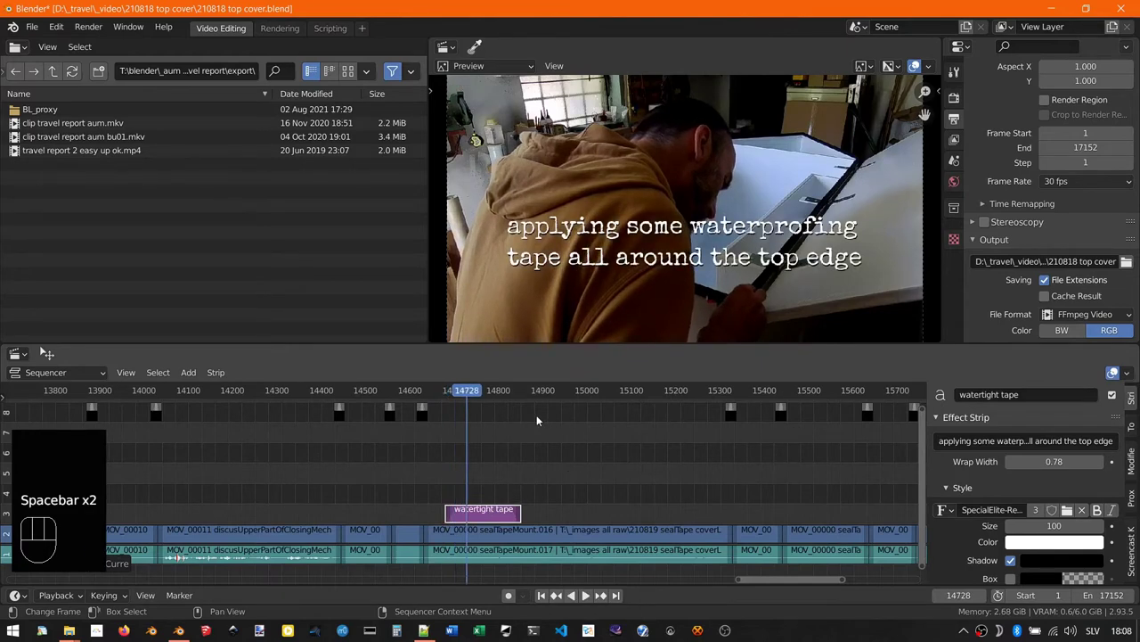
{"action": "key", "text": "space"}
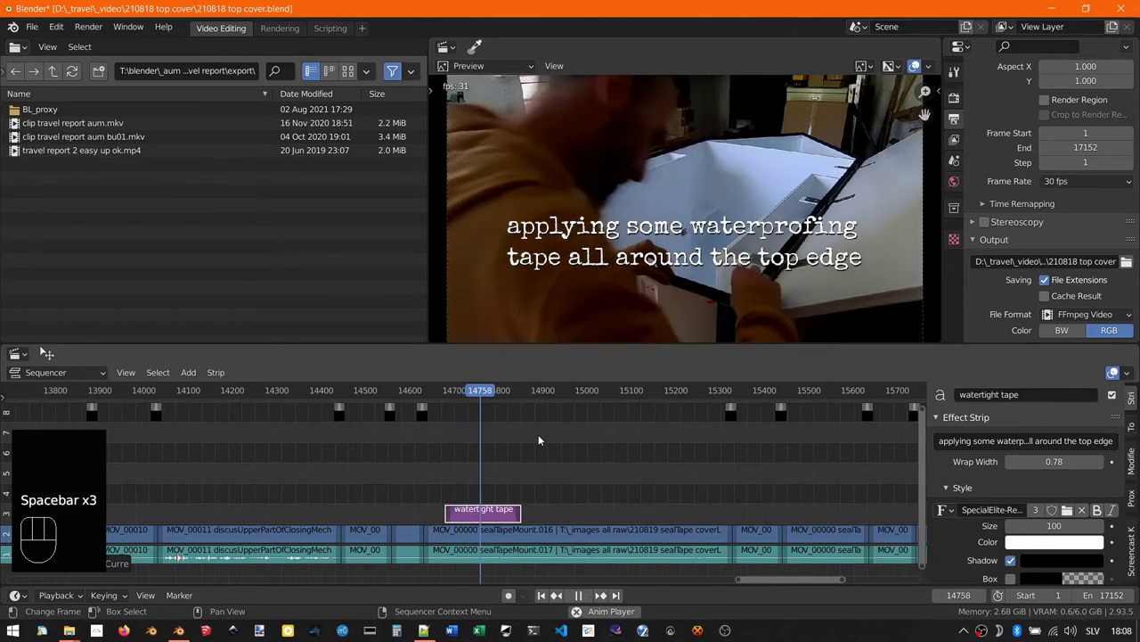
{"action": "key", "text": "space"}
{"action": "left_click", "coordinate": [220, 514]}
Step: Duplicate the caption further along and stretch it to cover its clip, ending at frame 16418
{"action": "key", "text": "shift+d"}
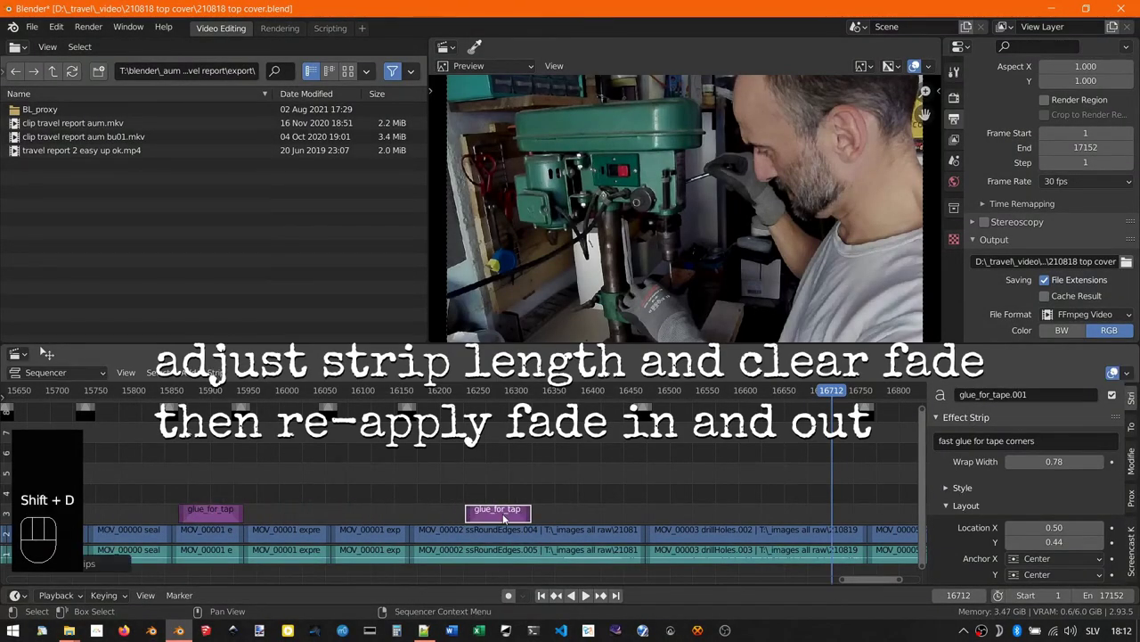
{"action": "left_click_drag", "start_coordinate": [535, 514], "coordinate": [582, 525]}
{"action": "left_click_drag", "start_coordinate": [535, 523], "coordinate": [497, 521]}
{"action": "left_click_drag", "start_coordinate": [498, 518], "coordinate": [580, 501]}
Step: Play back the edge_round caption to check it, then stop
{"action": "key", "text": "space"}
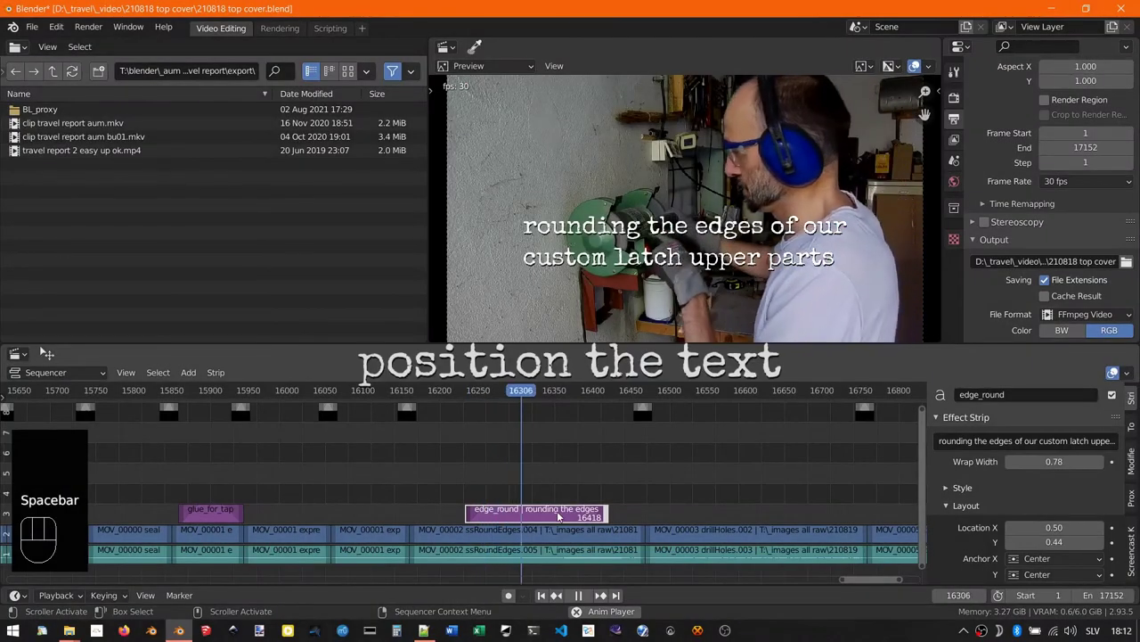
{"action": "key", "text": "space"}
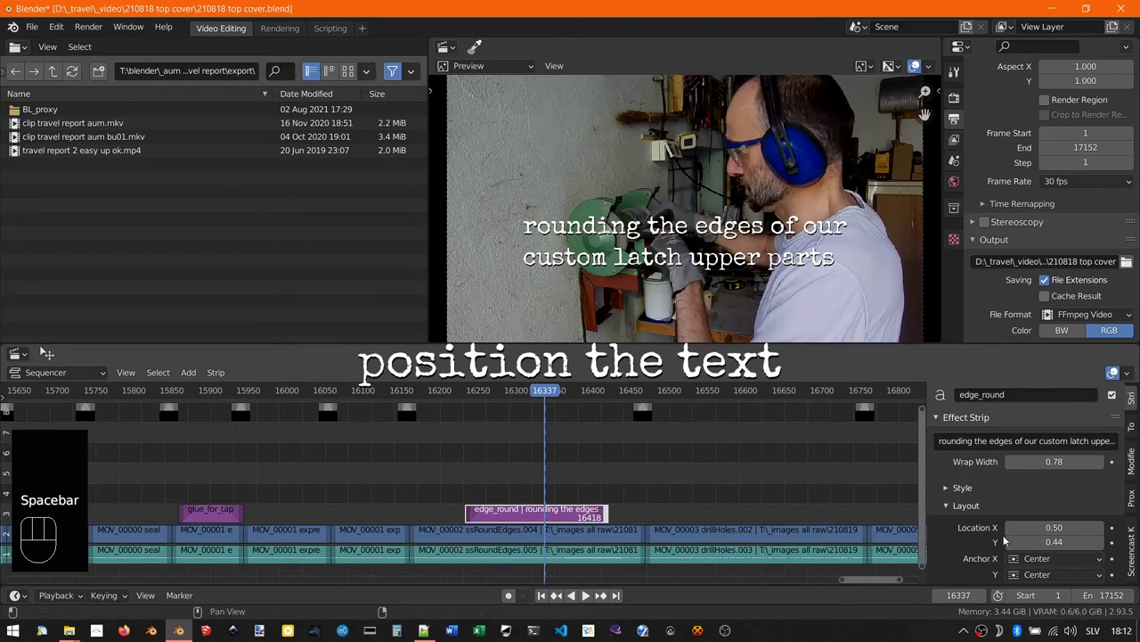
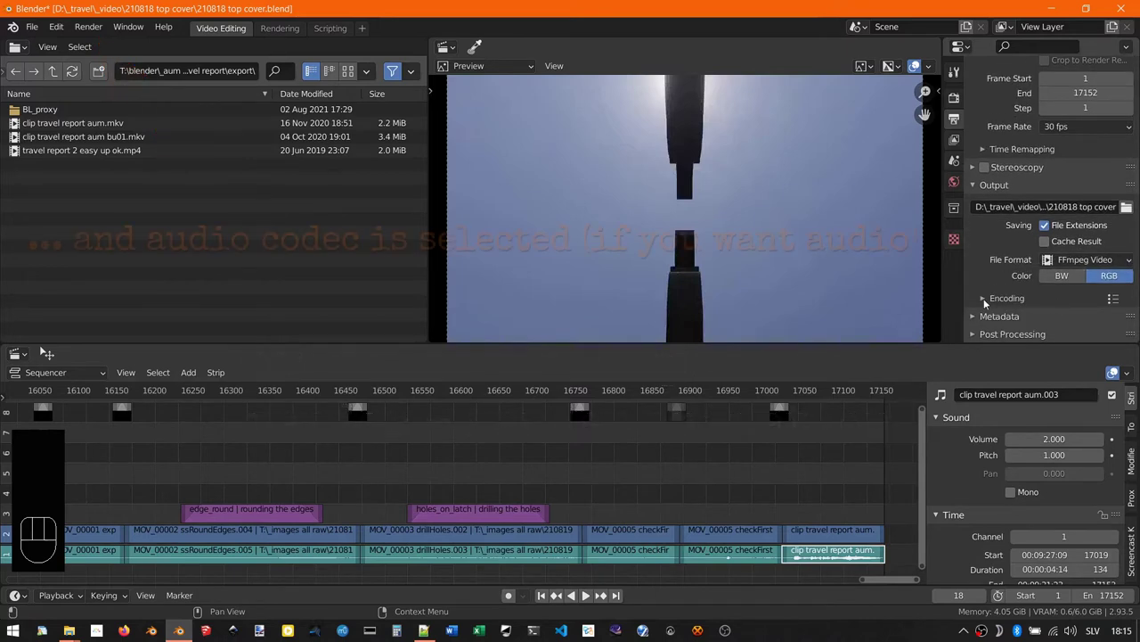
Step: Expand the Encoding panel to show the Matroska, H.264 and MP3 export settings
{"action": "left_click", "coordinate": [987, 304]}
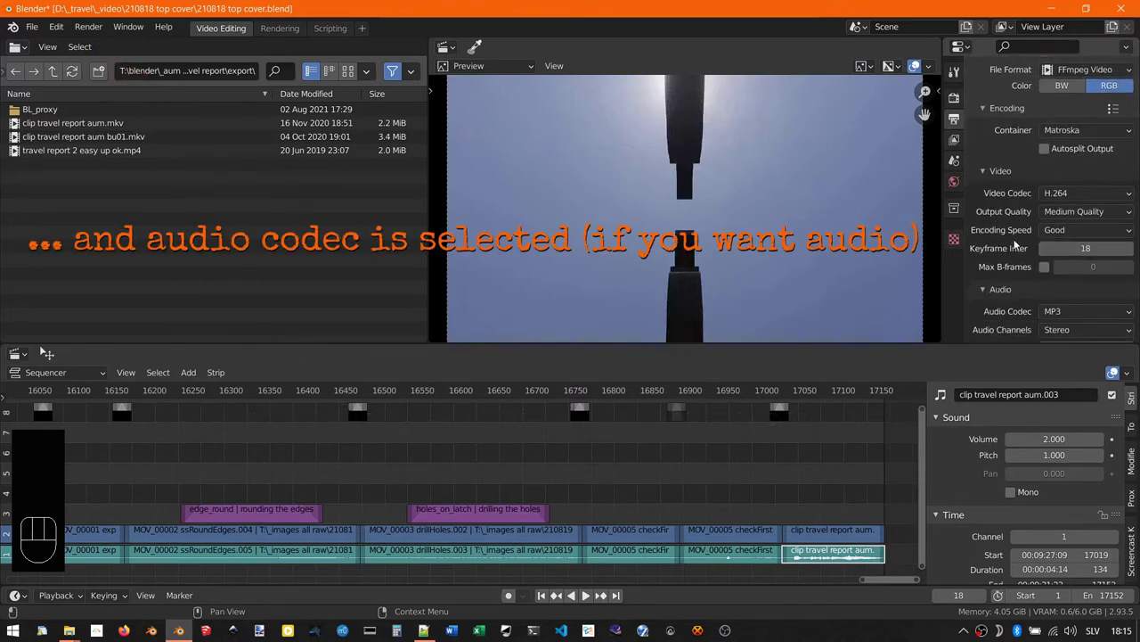
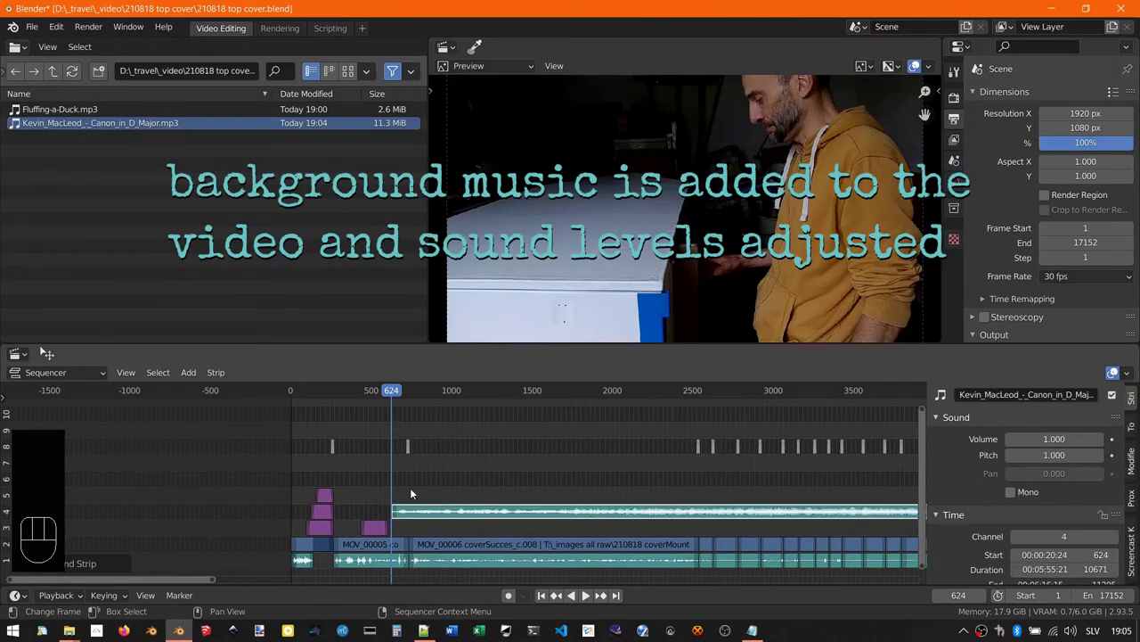
Step: Move the Canon in D Major music strip up to channel 8 above the clips
{"action": "key", "text": "g"}
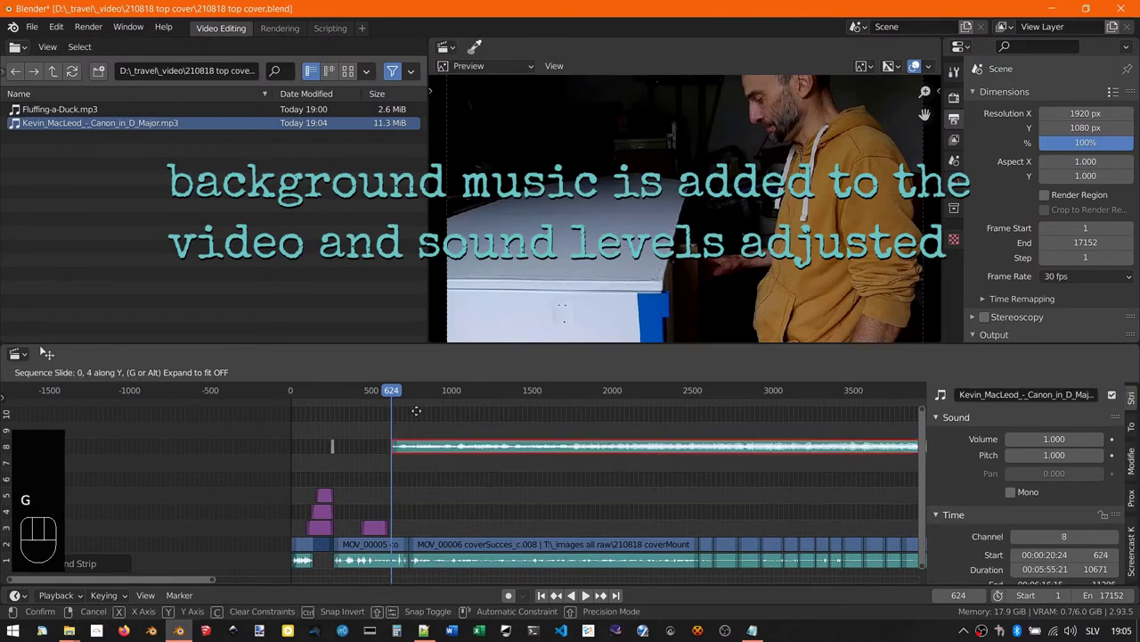
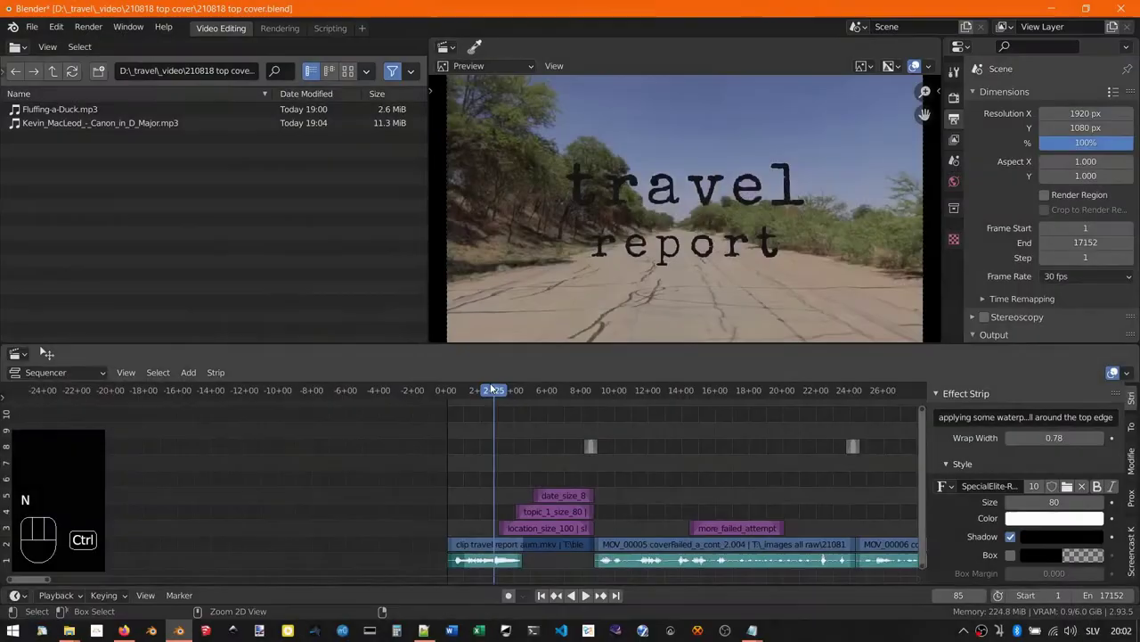
Step: Toggle the sequencer display with Ctrl+T until it shows frame numbers
{"action": "key", "text": "ctrl+t"}
{"action": "key", "text": "ctrl+t"}
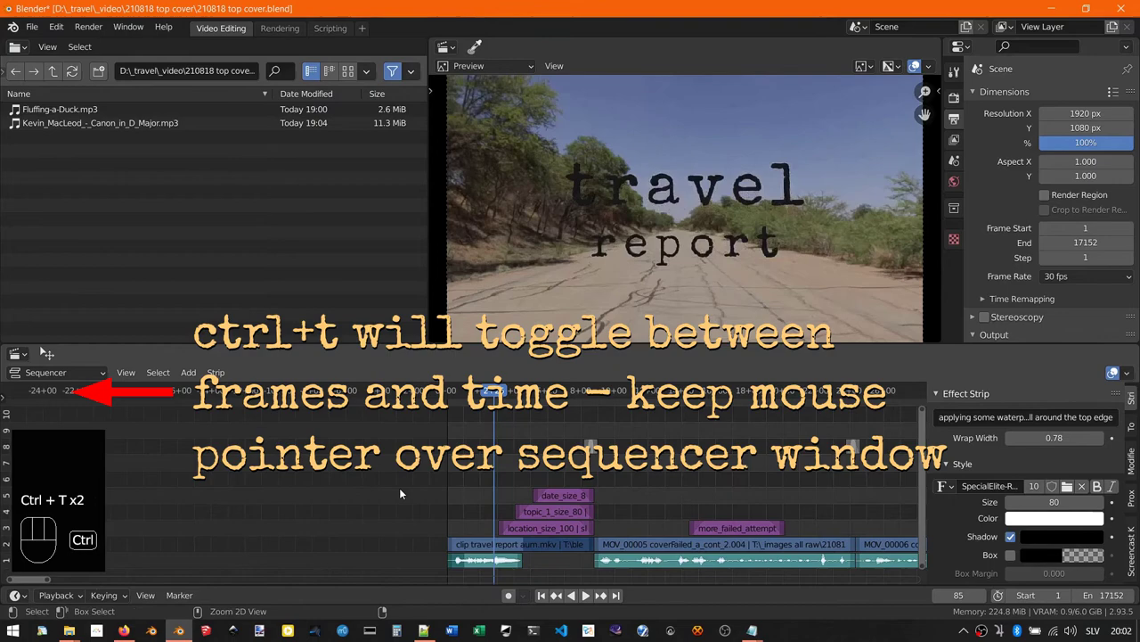
{"action": "key", "text": "ctrl+t"}
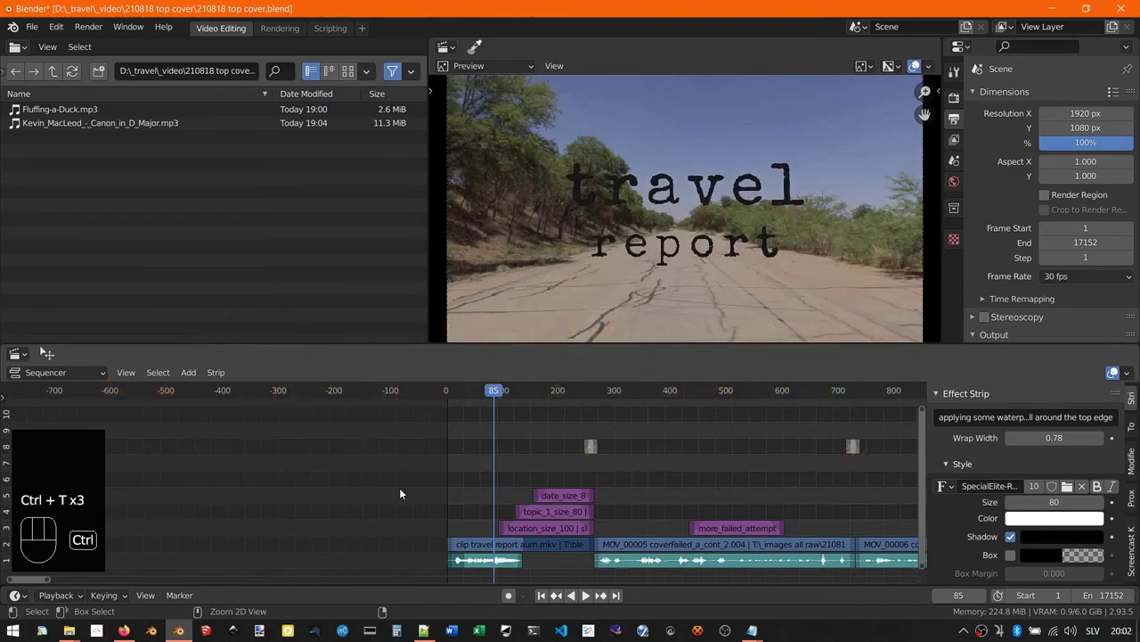
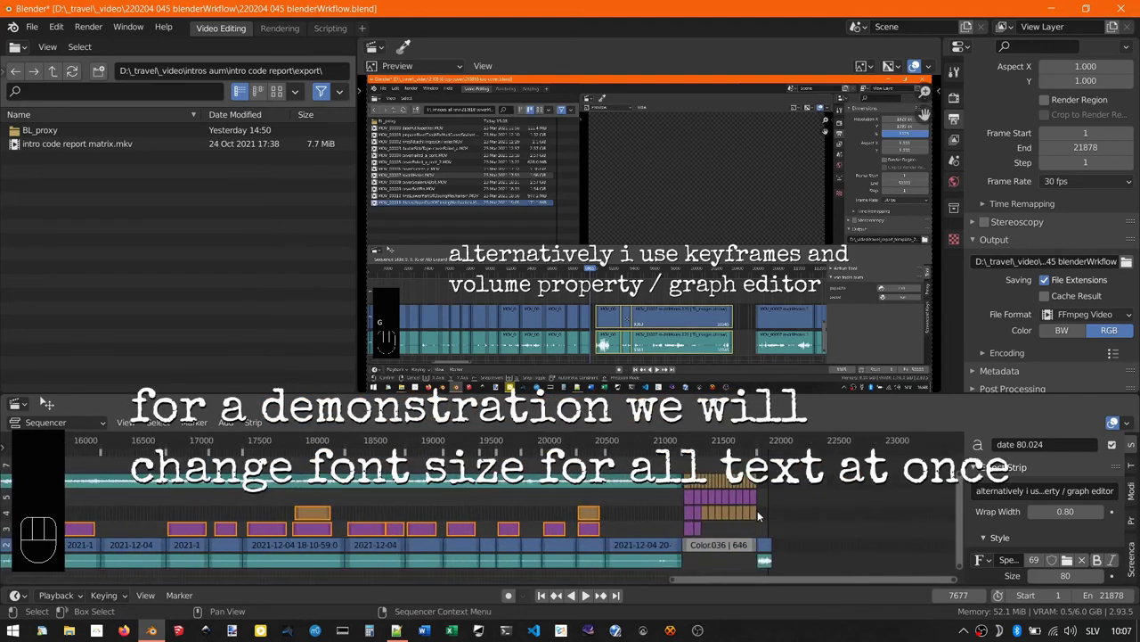
Step: Box-select the stacked text strips near the end, around frames 21100–21700
{"action": "left_click_drag", "start_coordinate": [760, 532], "coordinate": [478, 488]}
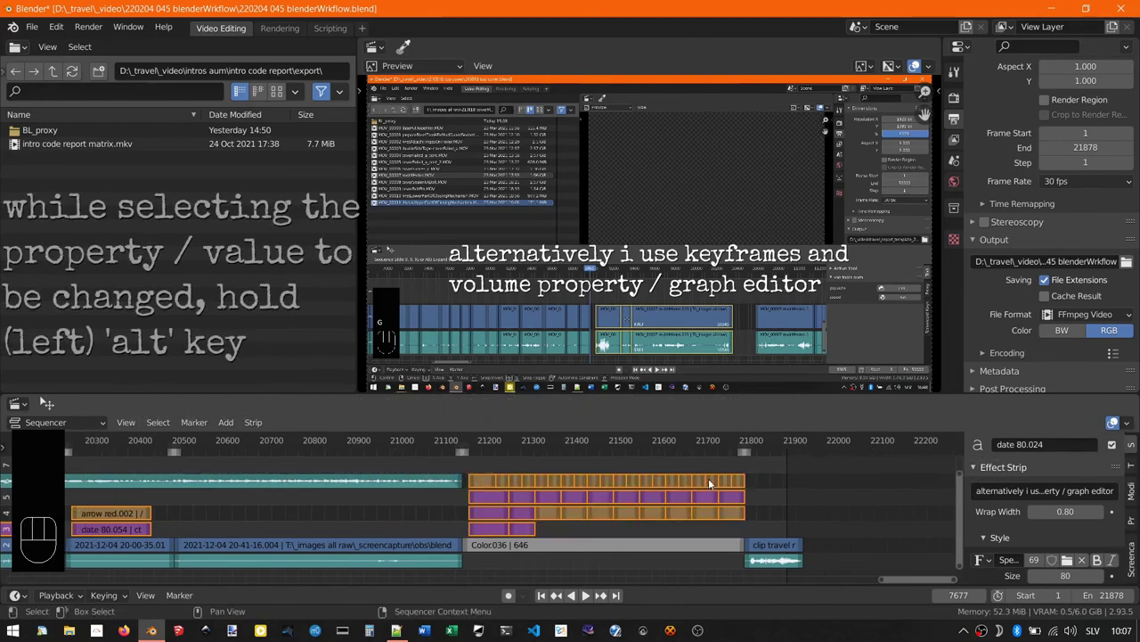
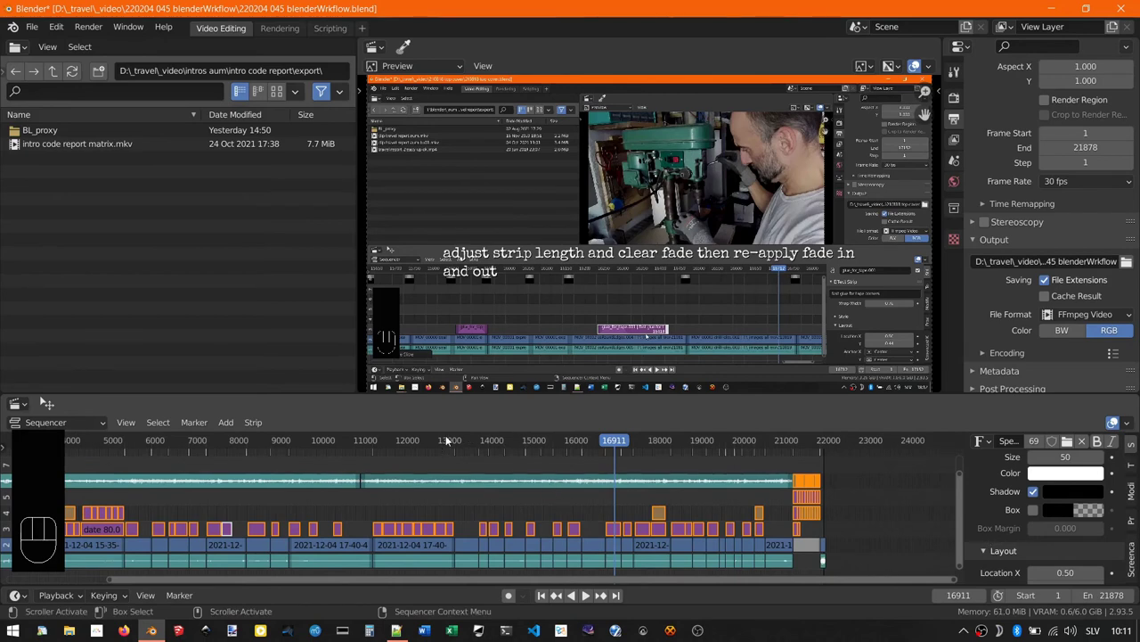
Step: Jump around the middle captions, zoom in and play back to check the size-30 text
{"action": "left_click", "coordinate": [448, 443]}
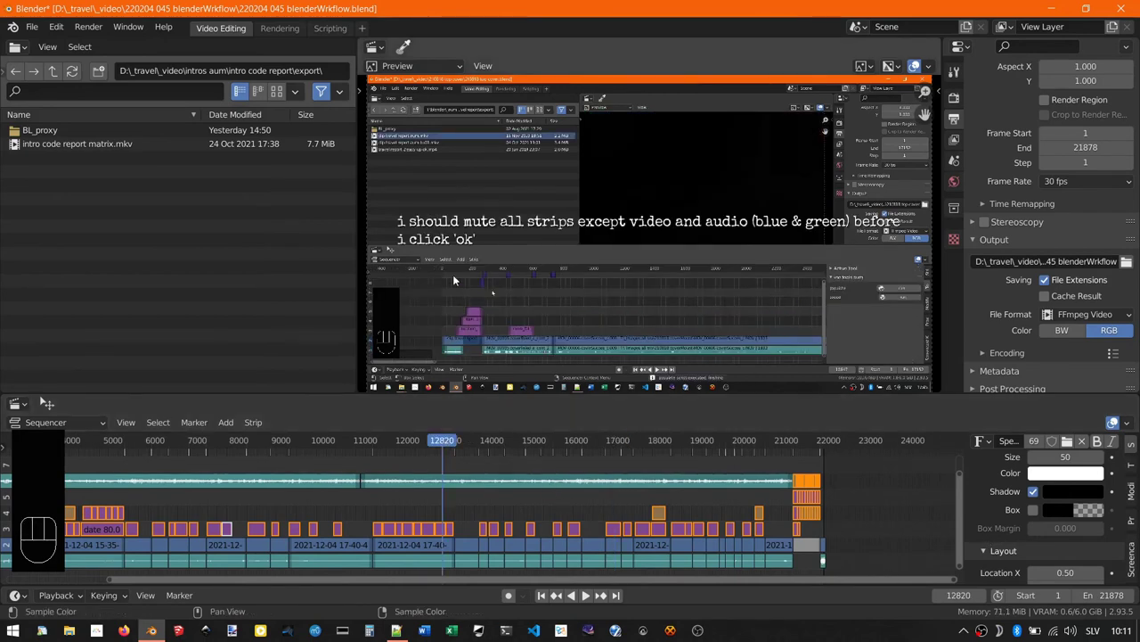
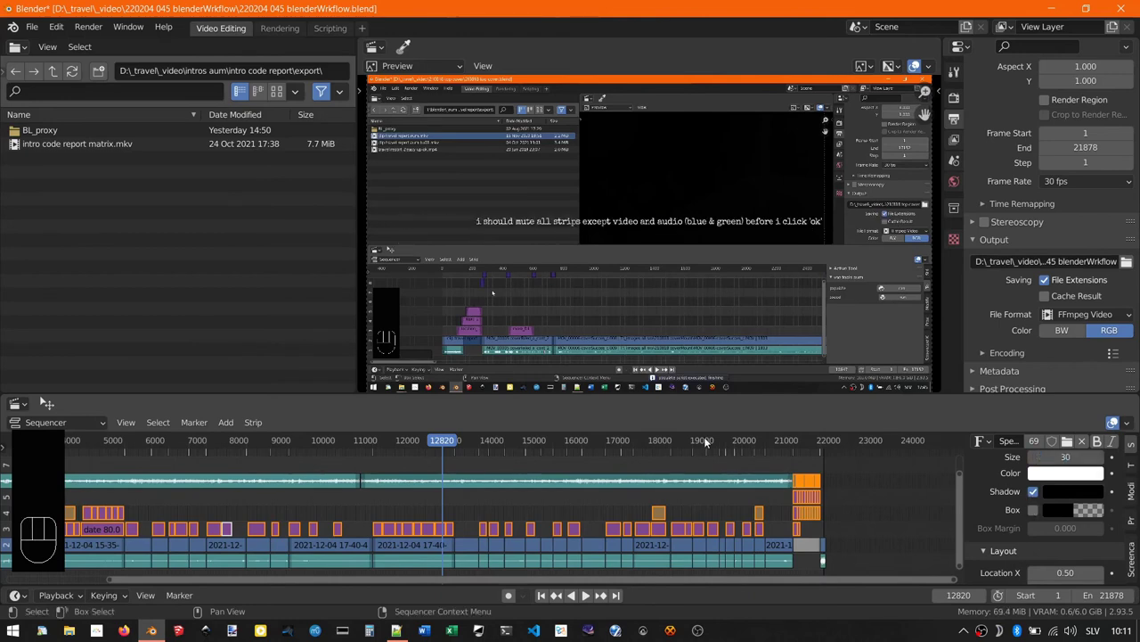
{"action": "left_click", "coordinate": [713, 440]}
{"action": "left_click", "coordinate": [703, 443]}
{"action": "left_click_drag", "start_coordinate": [702, 443], "coordinate": [688, 453]}
{"action": "key", "text": "space"}
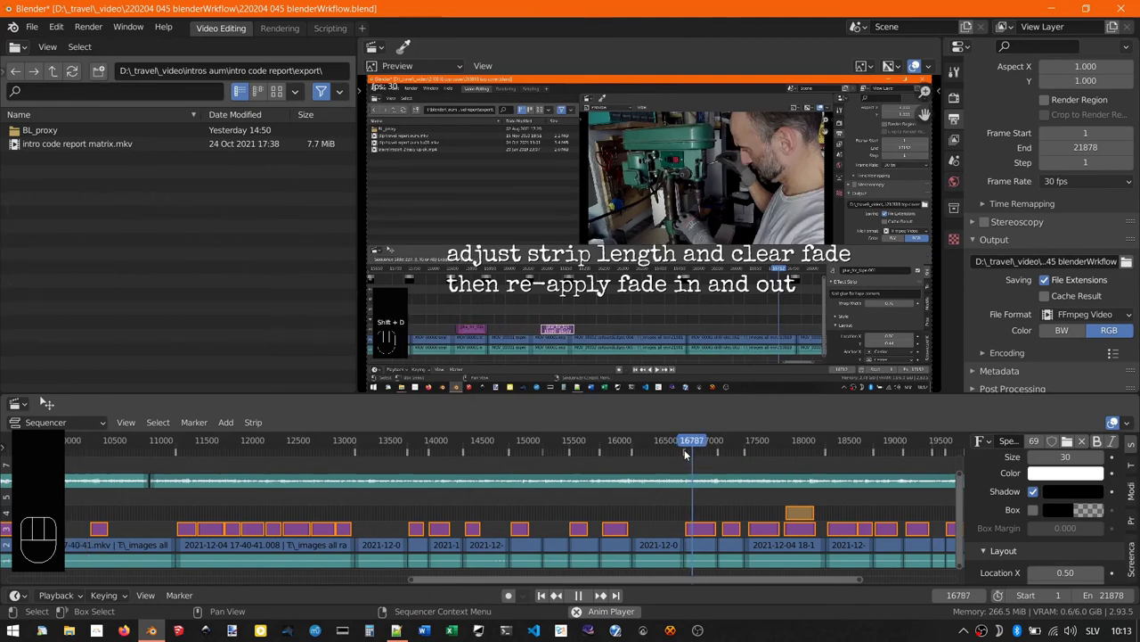
Step: Box-select the caption strips and play back to review their fade-in and fade-out
{"action": "key", "text": "space"}
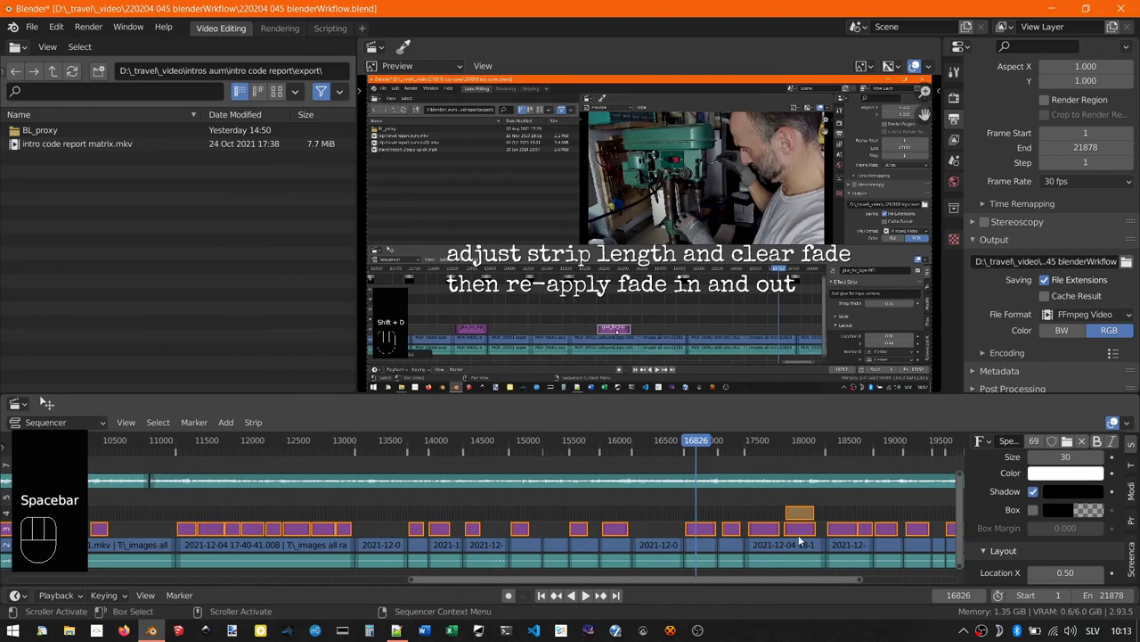
{"action": "left_click_drag", "start_coordinate": [804, 533], "coordinate": [875, 505]}
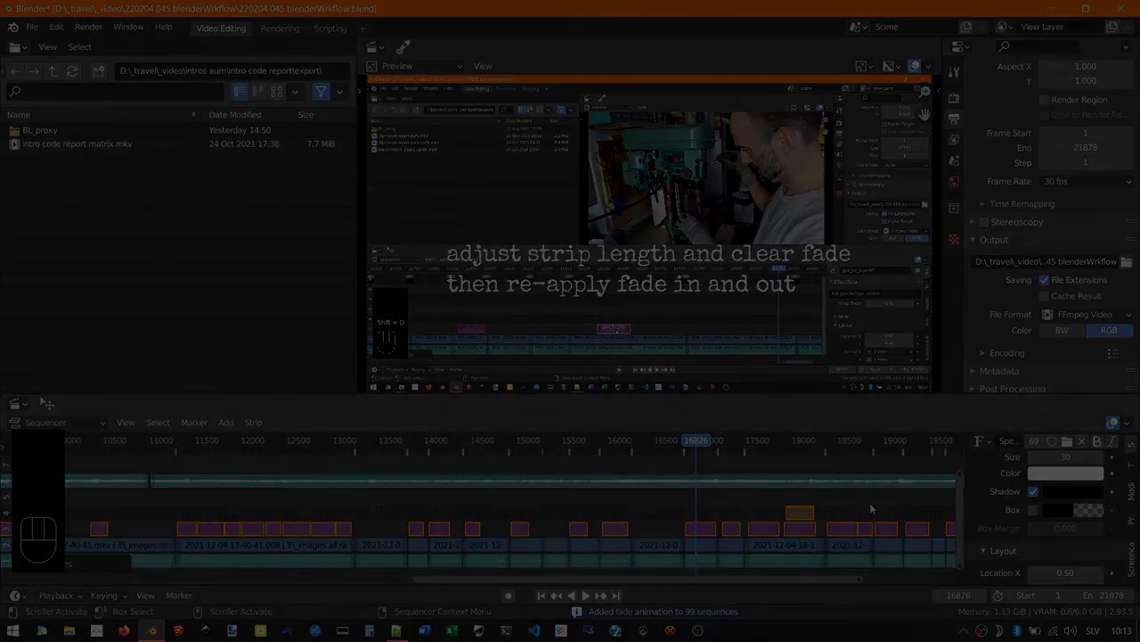
{"action": "key", "text": "space"}
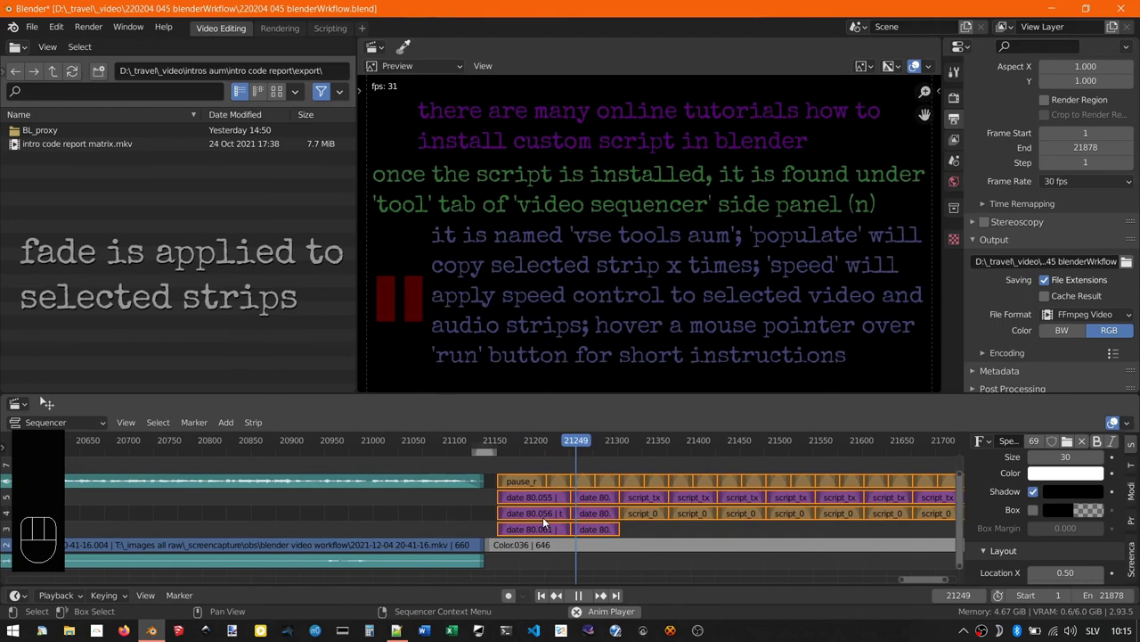